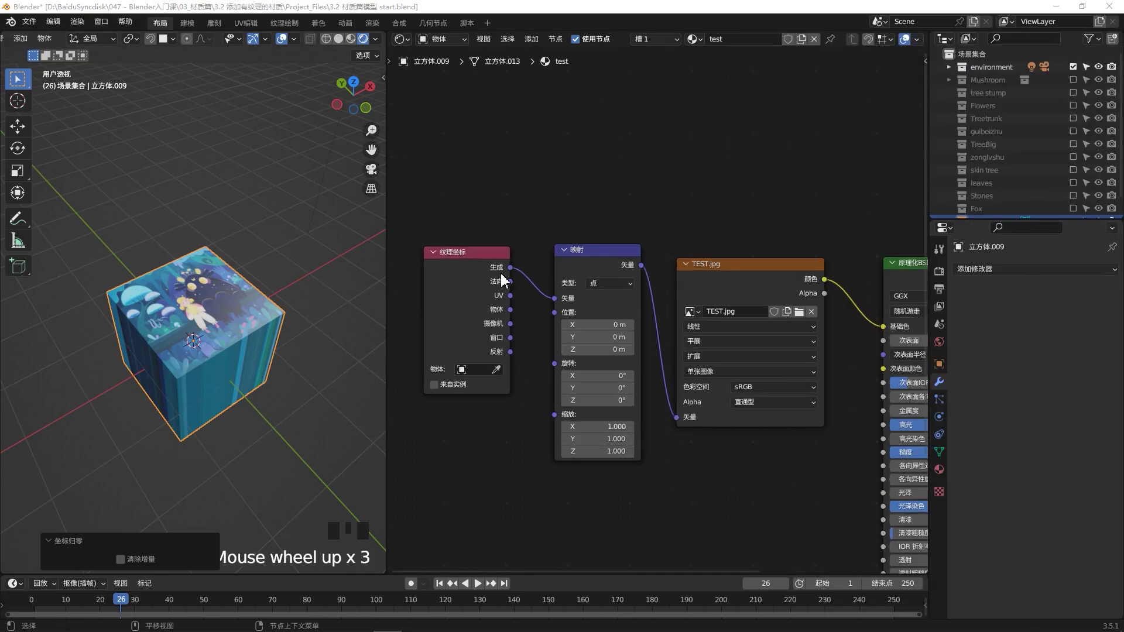
Link the Texture Coordinate's UV output into the Mapping node's Vector input
scroll(up, 3)
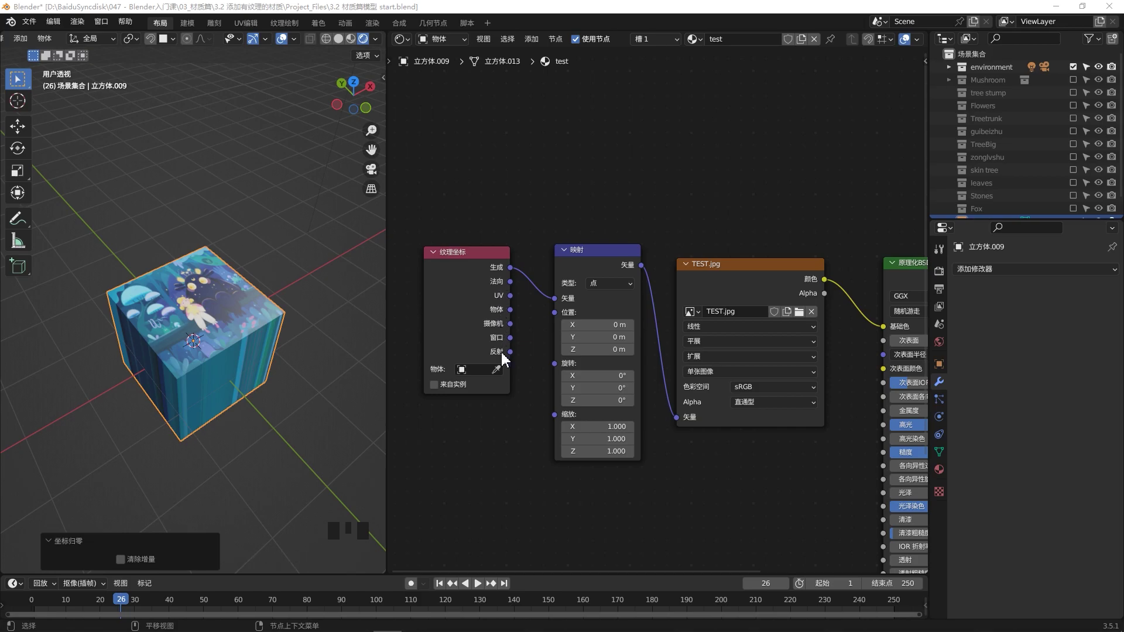
scroll(up, 3)
drag(215, 366, 532, 302)
click(531, 303)
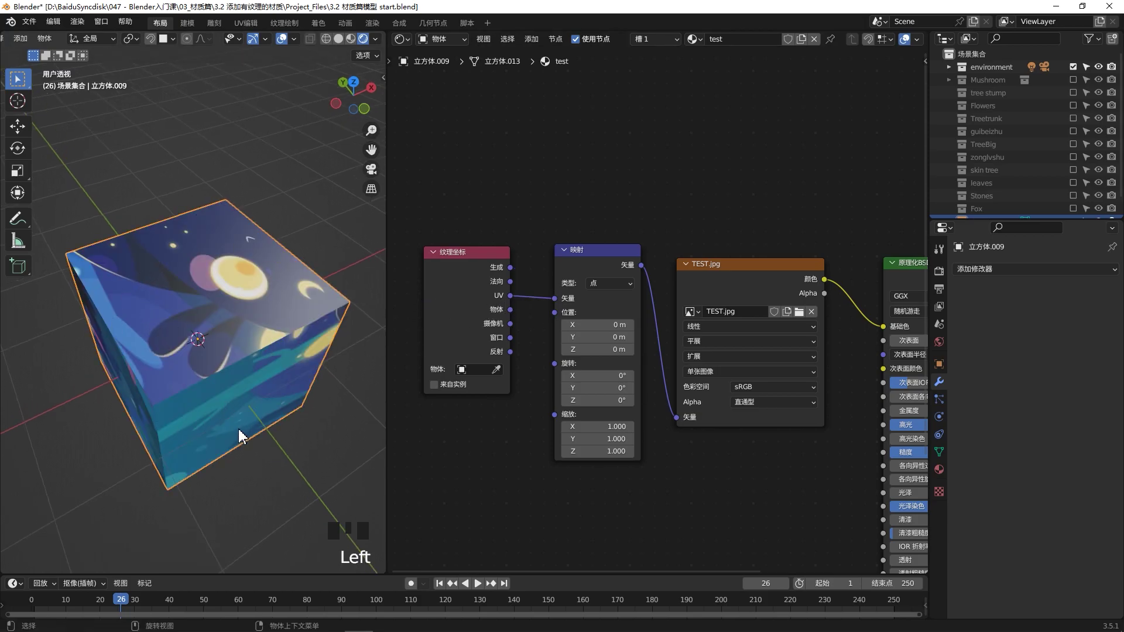
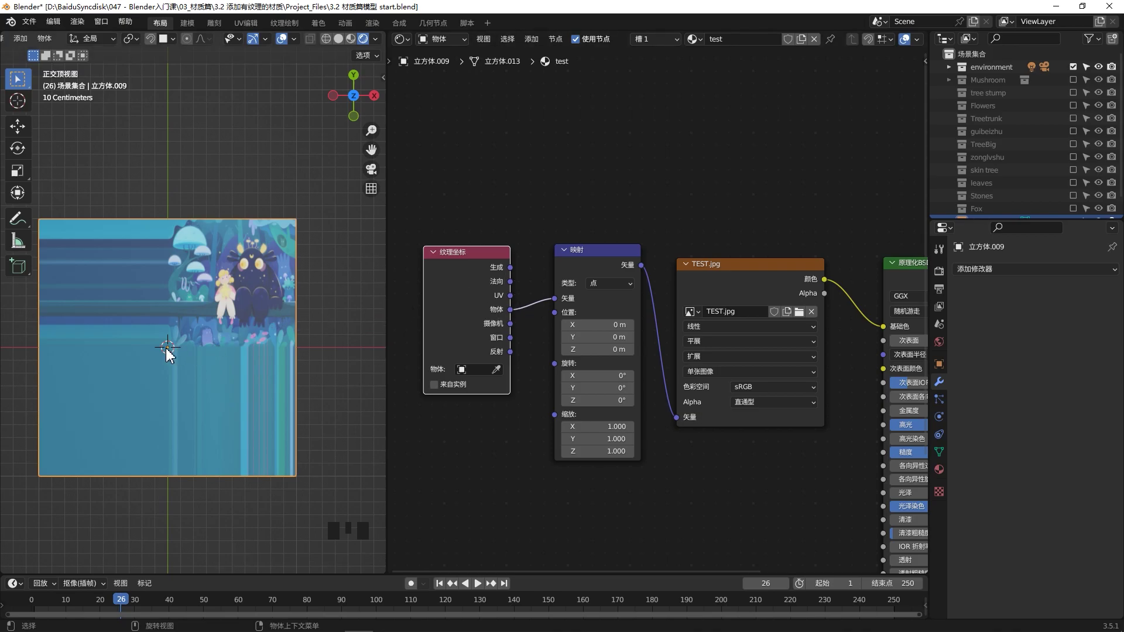
Reconnect Generated coordinates to the mapping and move the cube to see the picture stay put
drag(513, 275, 538, 286)
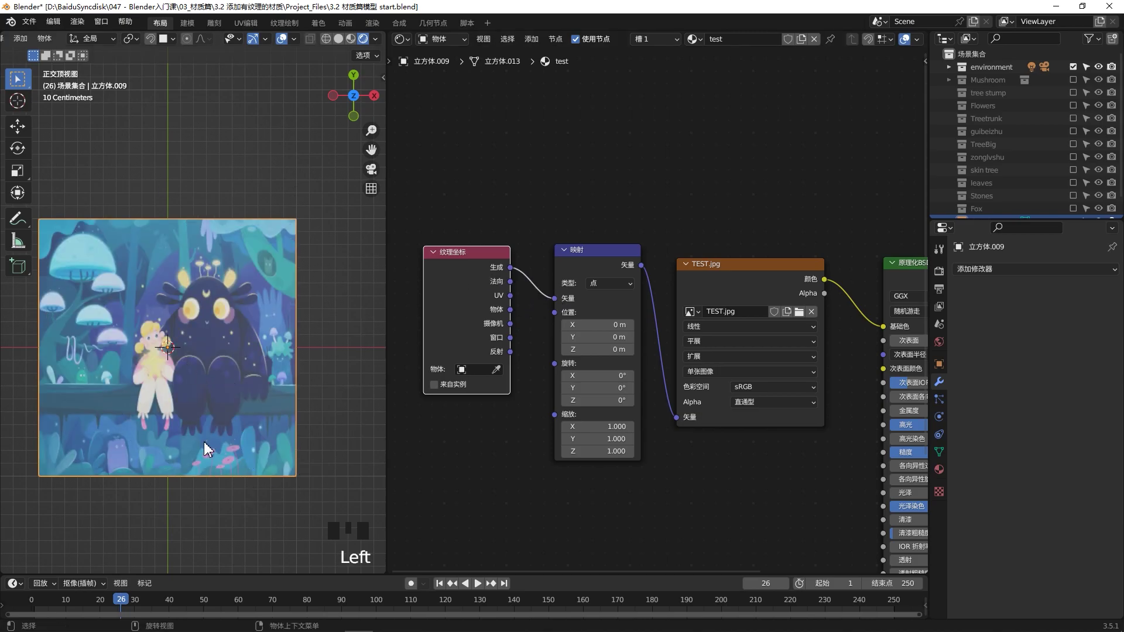
scroll(down, 3)
scroll(up, 3)
key(g)
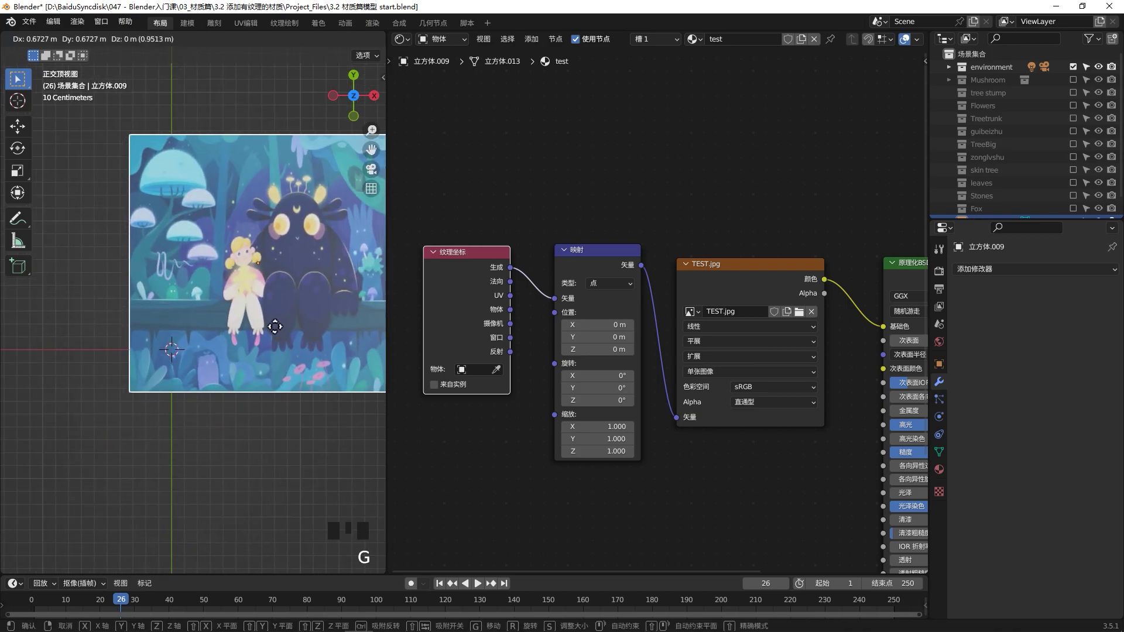
scroll(down, 3)
key(g)
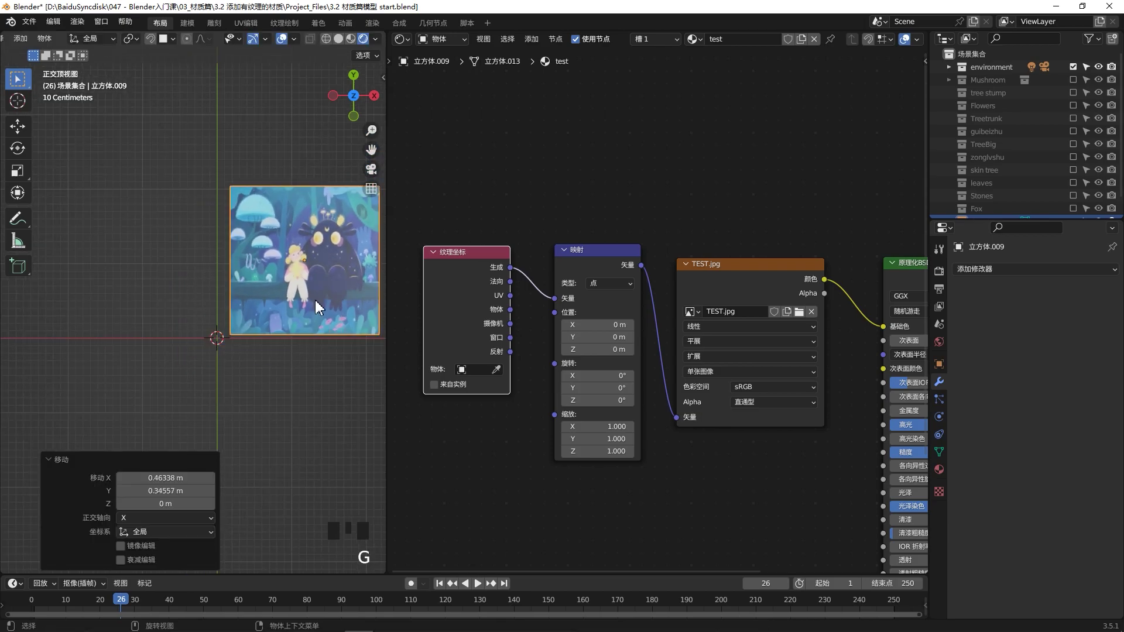
drag(256, 324, 171, 323)
scroll(up, 3)
drag(217, 324, 239, 264)
middle_click(235, 283)
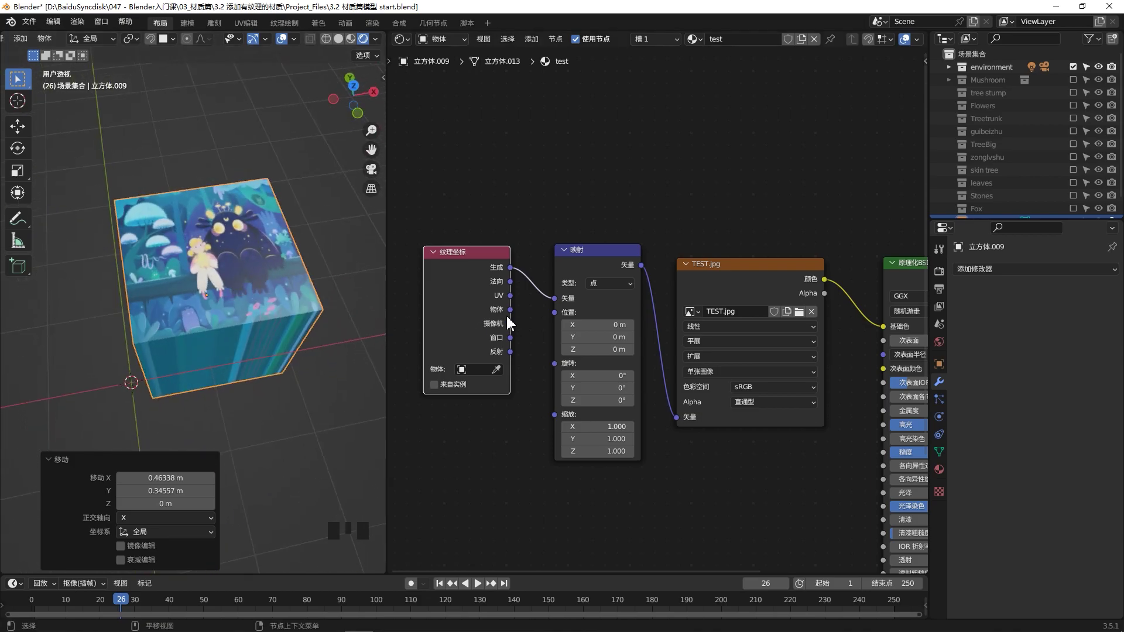
click(517, 315)
middle_click(211, 305)
key(KP_7)
scroll(up, 3)
scroll(down, 3)
Test Object coordinates into the mapping, moving the cube again and inspecting it in perspective
drag(228, 315, 378, 68)
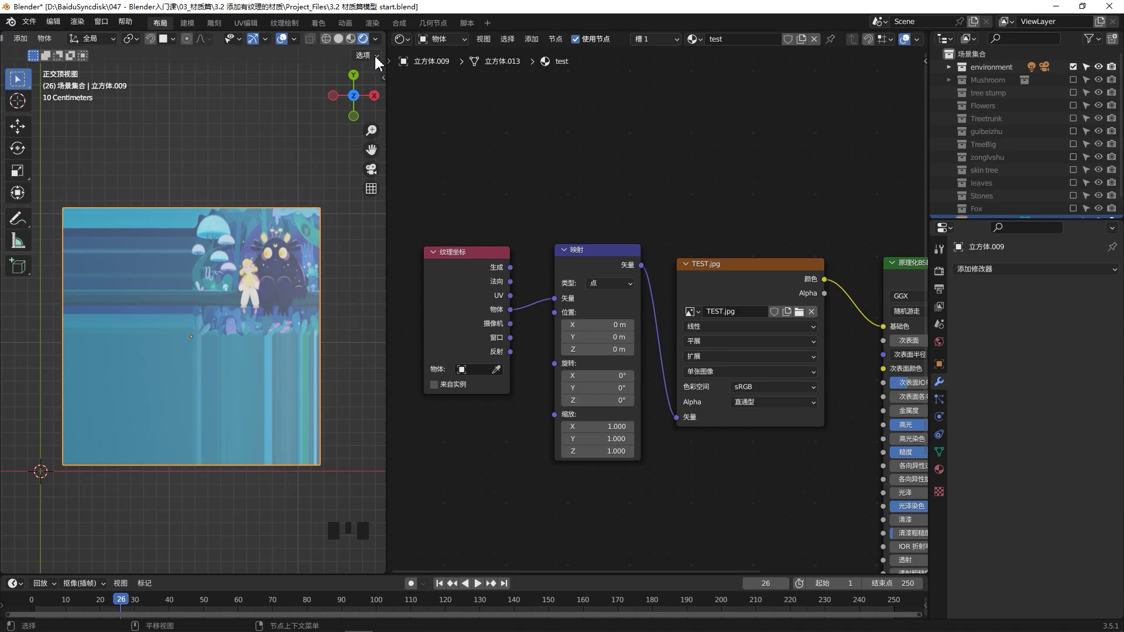
drag(377, 65, 236, 362)
key(g)
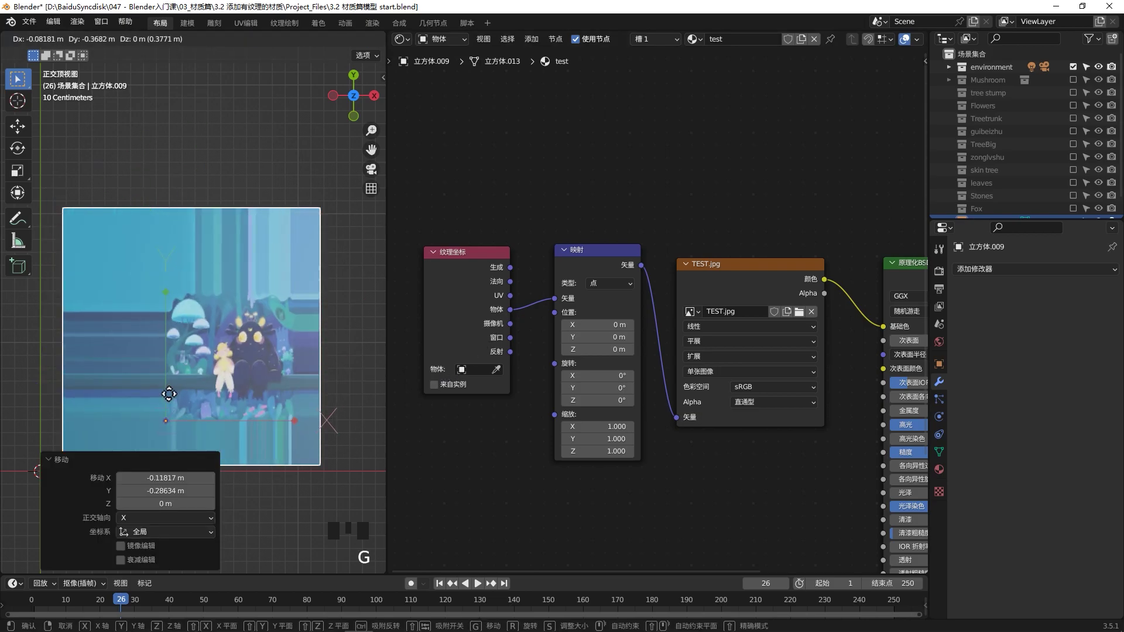
click(532, 278)
key(g)
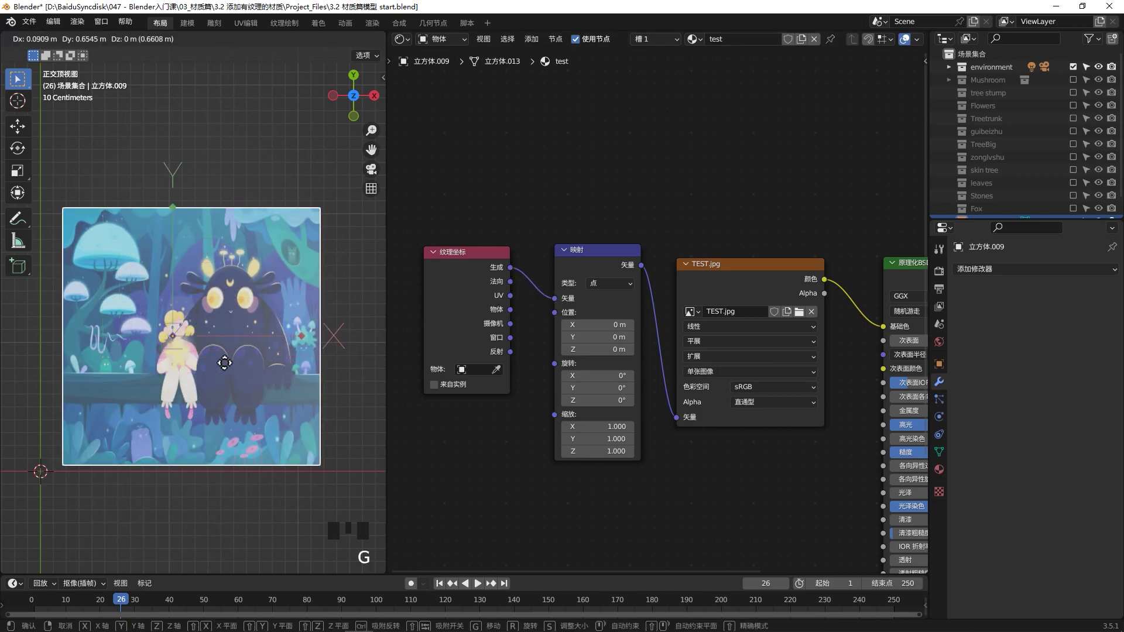
drag(372, 59, 230, 337)
drag(228, 341, 202, 387)
drag(202, 387, 319, 400)
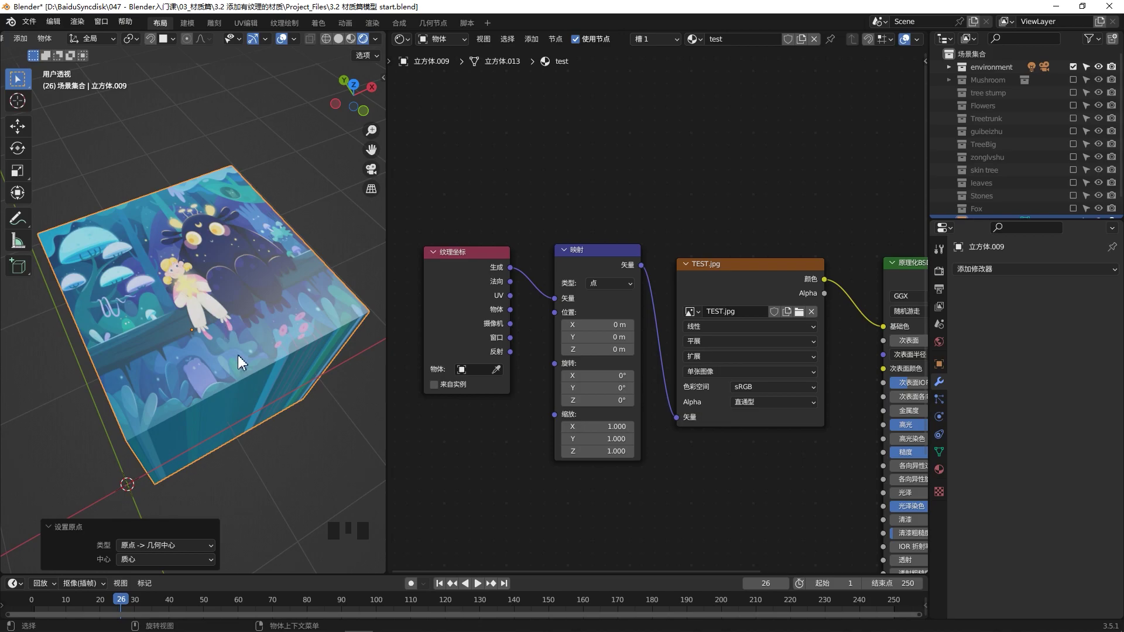
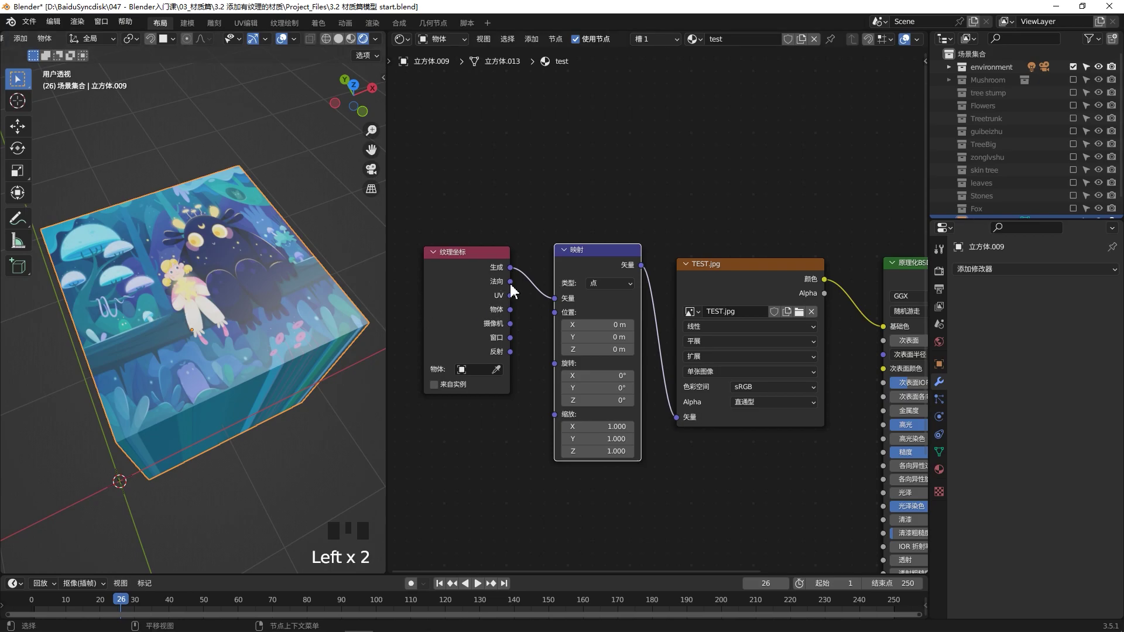
click(512, 292)
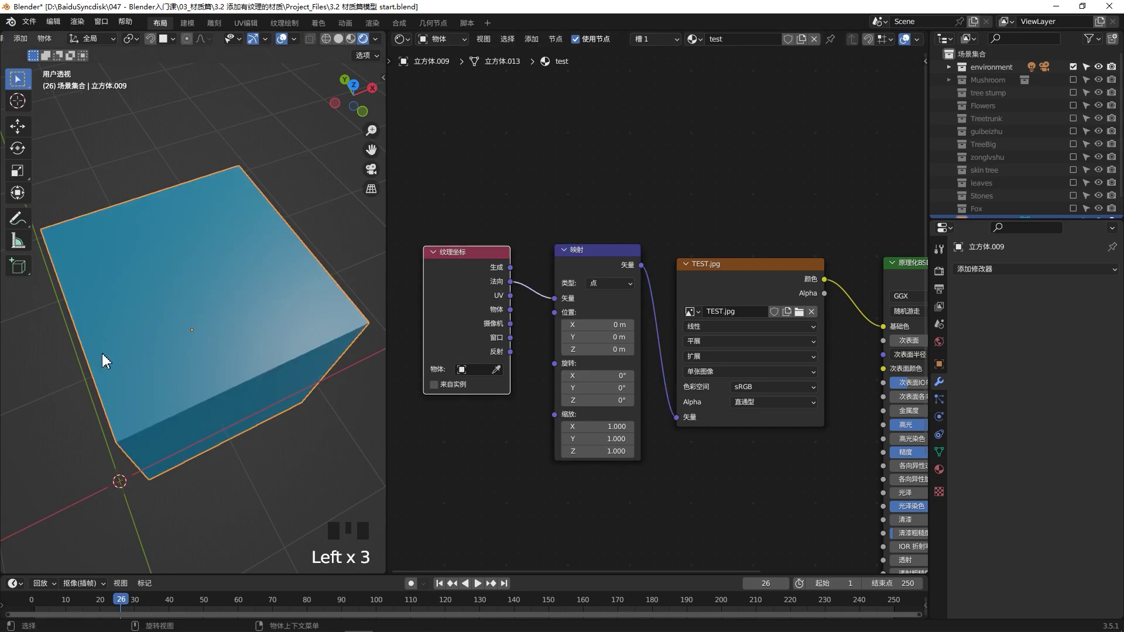
drag(127, 346, 529, 323)
click(529, 324)
drag(261, 362, 291, 330)
click(528, 329)
drag(205, 383, 511, 359)
click(525, 350)
drag(293, 334, 296, 242)
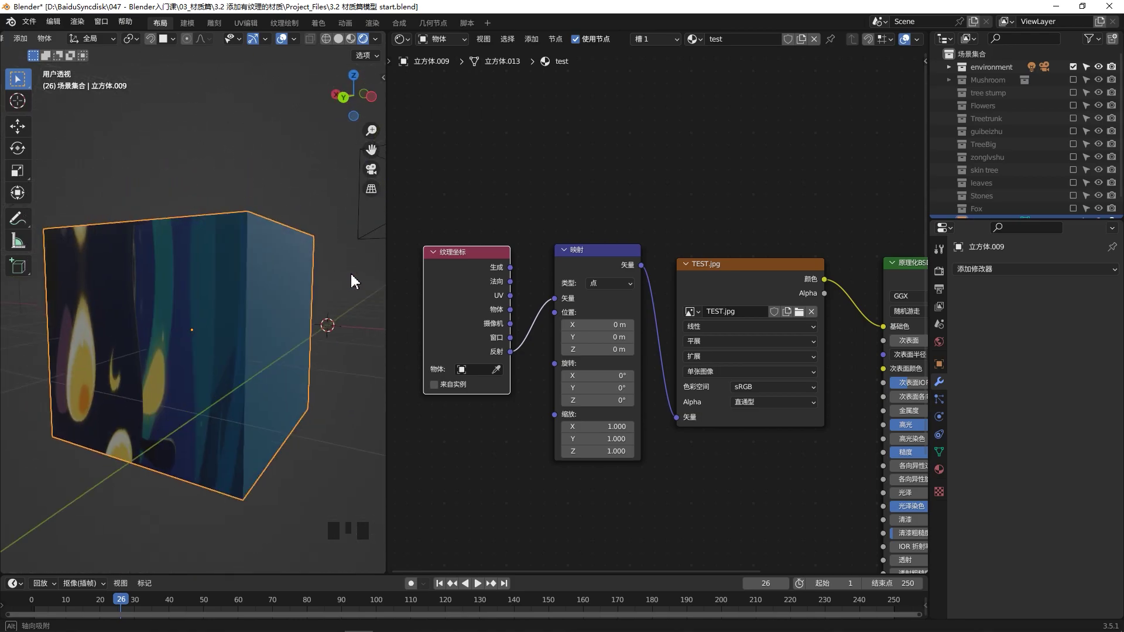
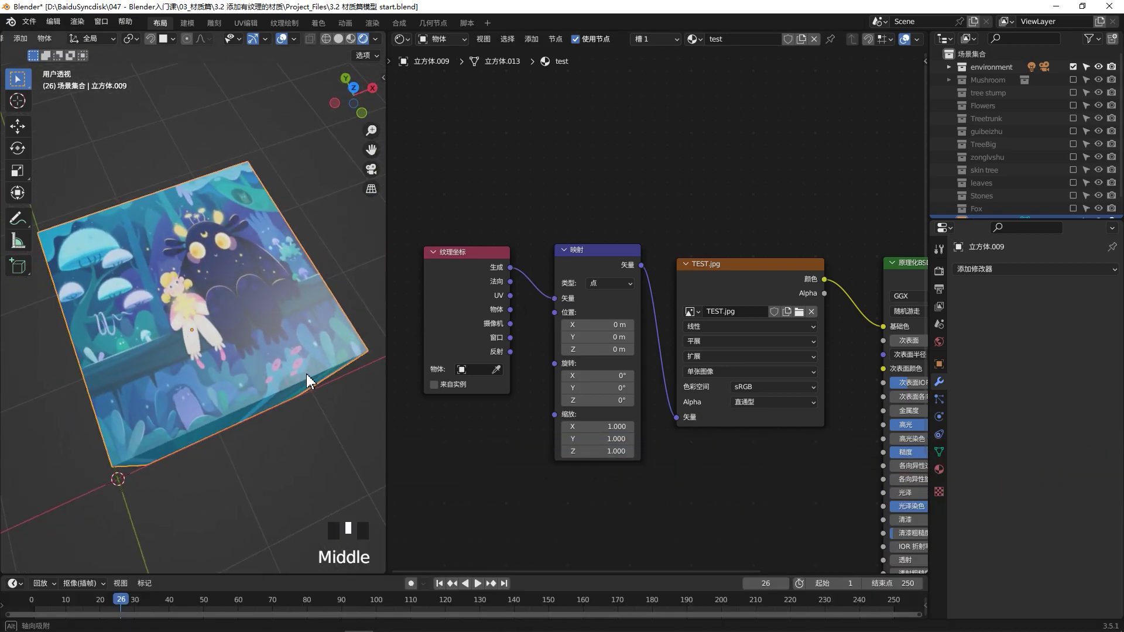
Set the Mapping node to Point type with a Location Y offset of 0.1 m
key(KP_7)
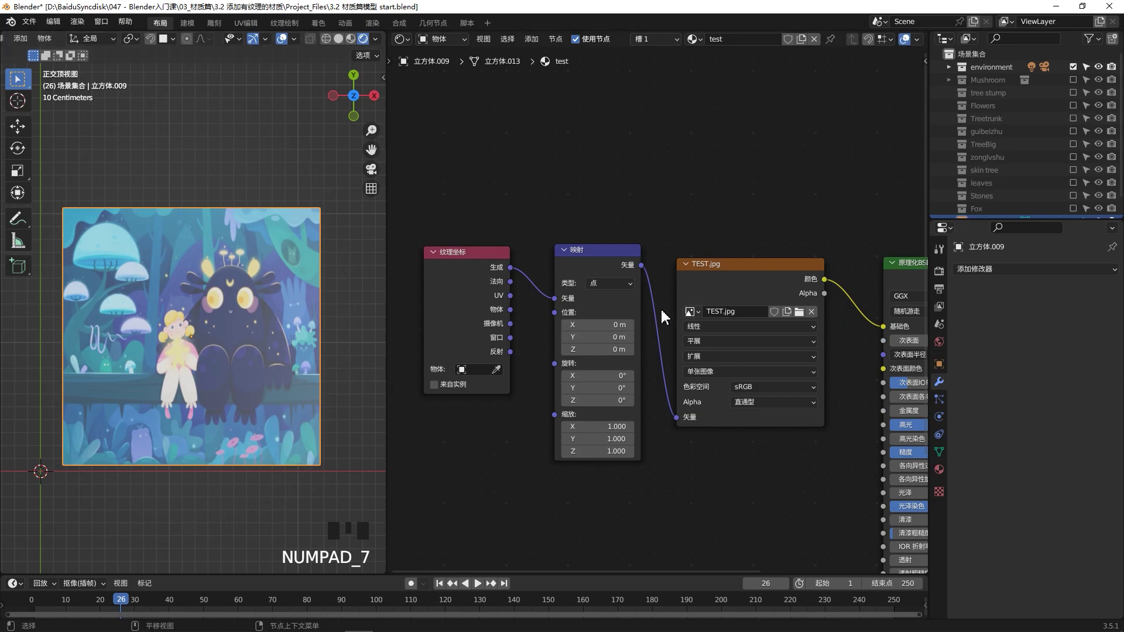
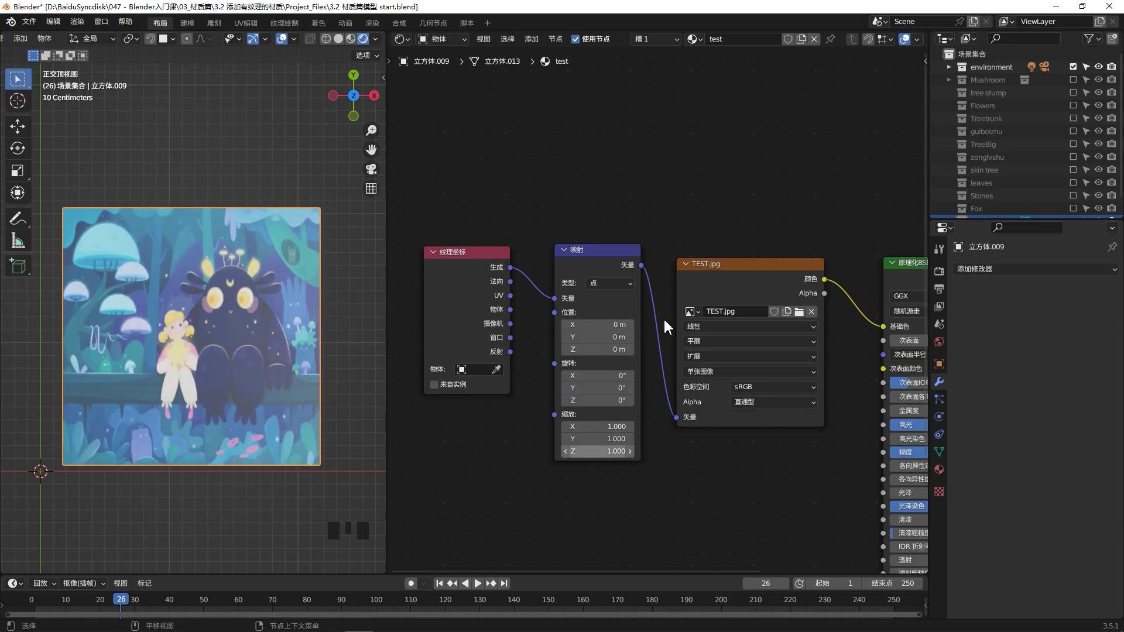
drag(620, 290, 612, 306)
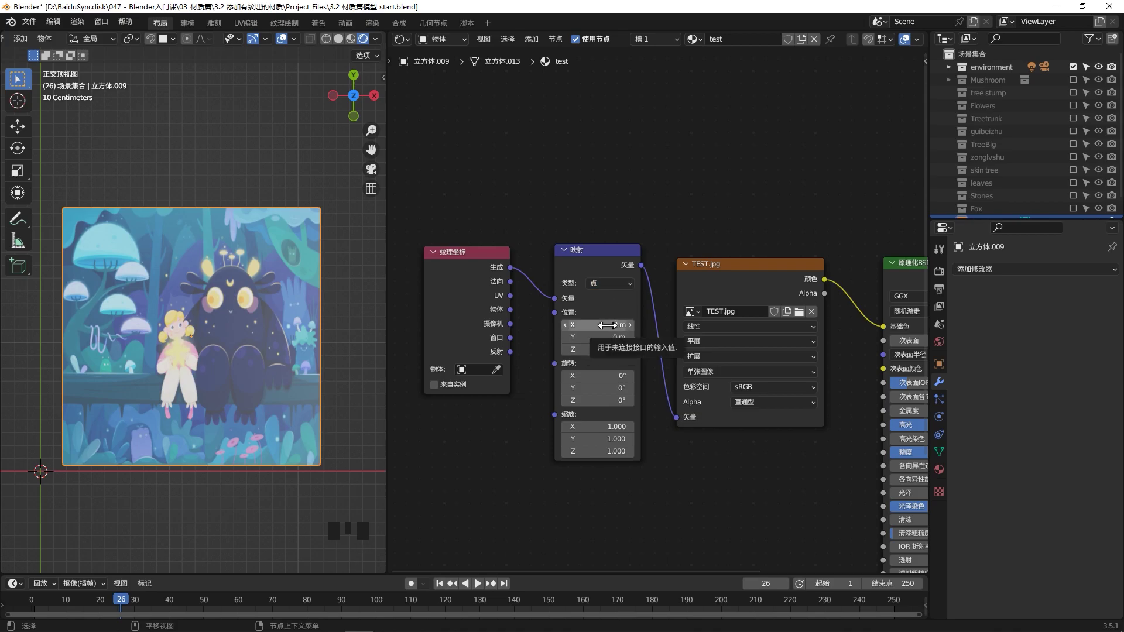
scroll(down, 3)
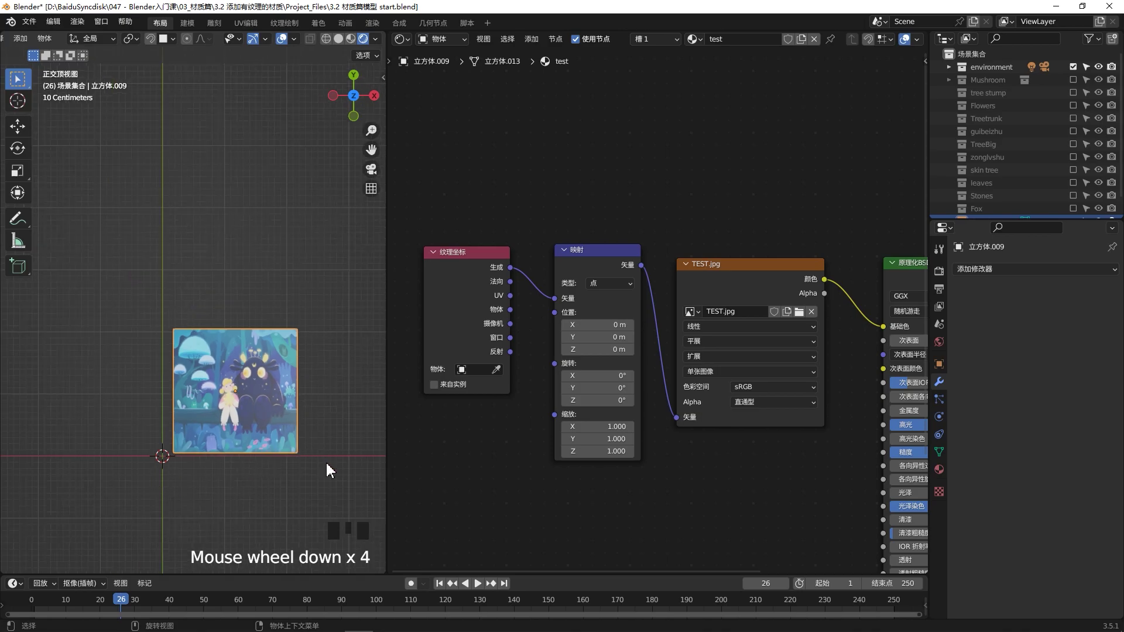
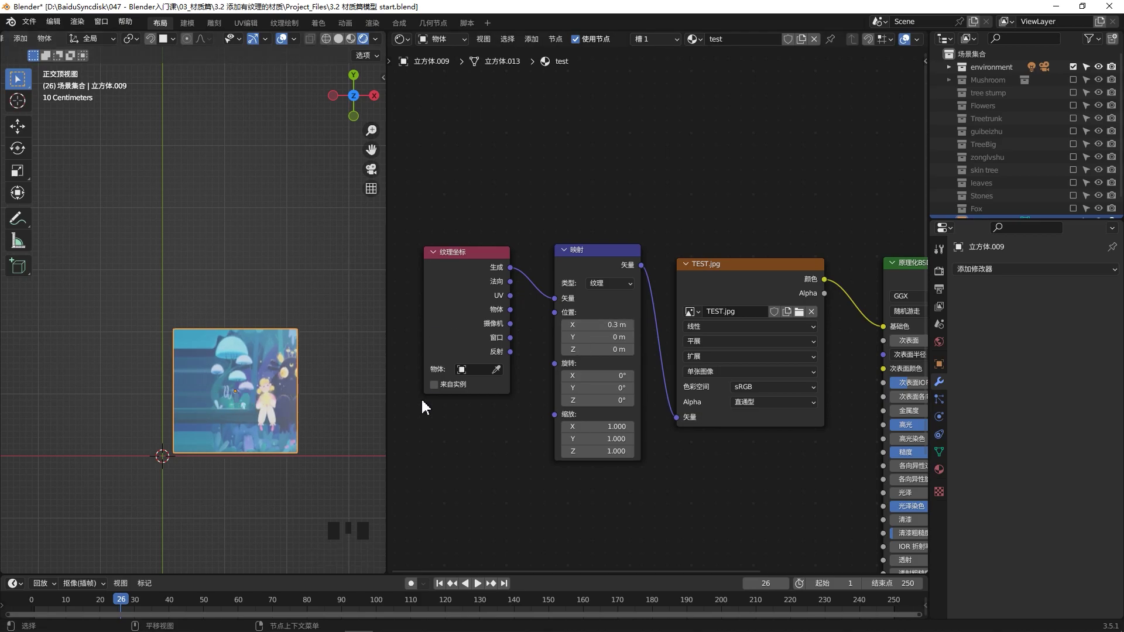
drag(631, 285, 585, 344)
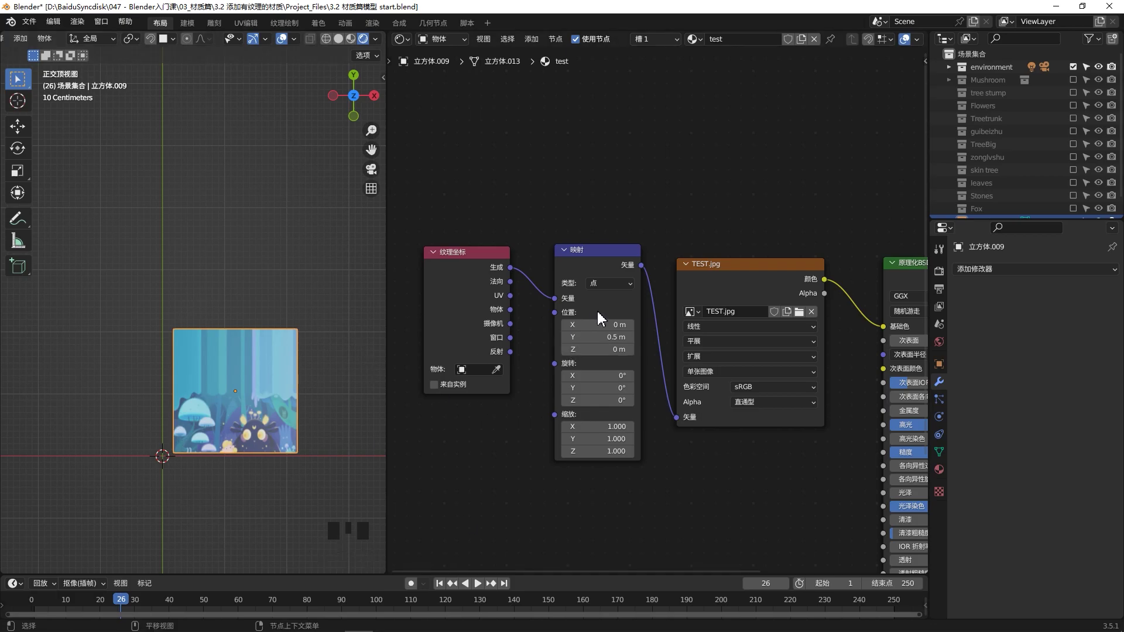
drag(616, 292, 611, 335)
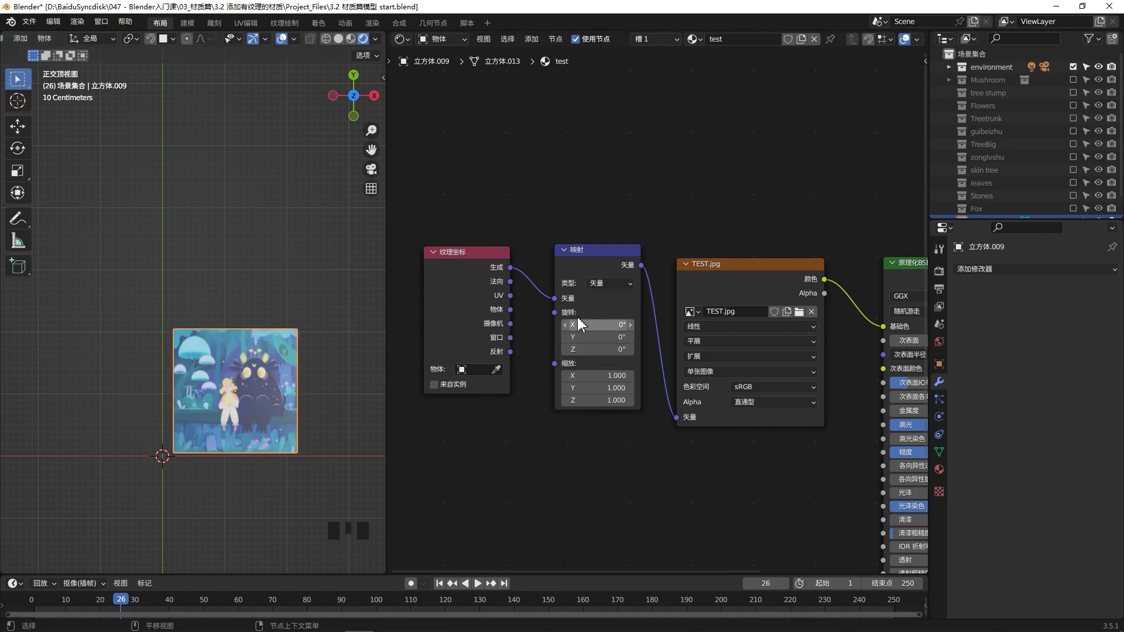
drag(615, 286, 320, 414)
drag(223, 419, 594, 290)
drag(595, 290, 229, 400)
drag(229, 400, 632, 337)
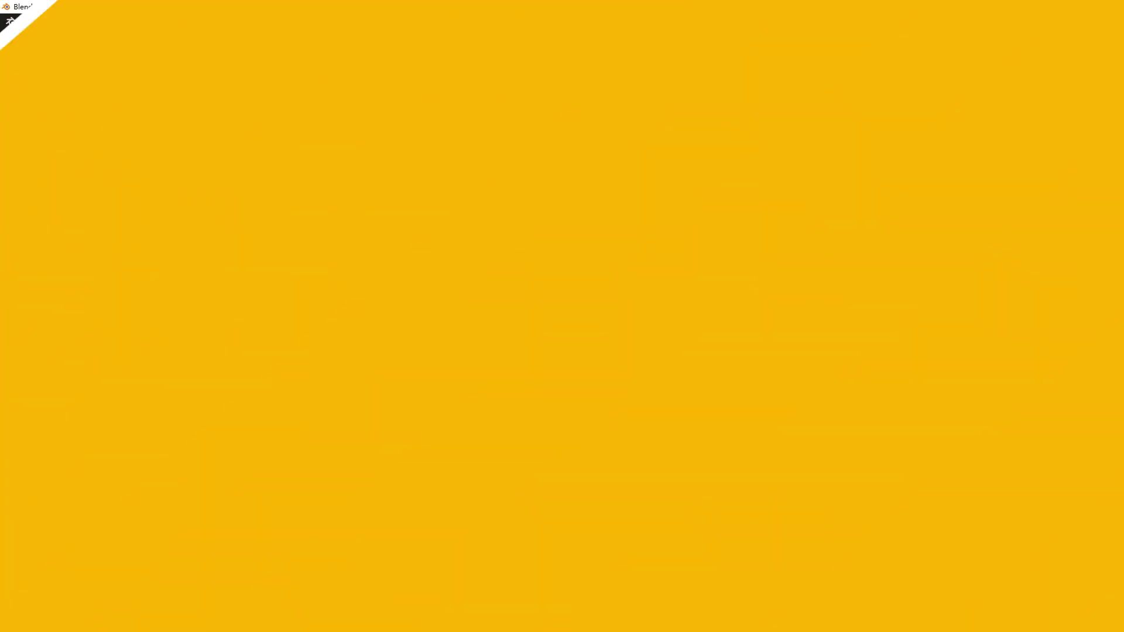
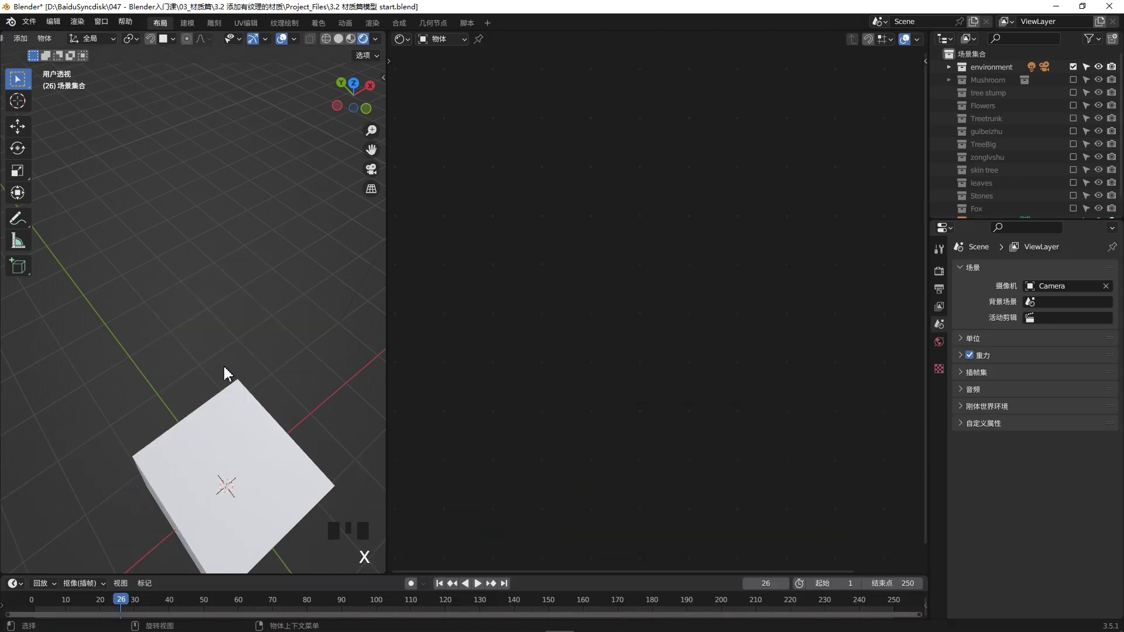
Add Suzanne beside the cube and smooth it with a two-level Subdivision modifier (Ctrl+2)
scroll(down, 3)
drag(237, 368, 232, 359)
scroll(up, 3)
drag(200, 336, 300, 369)
drag(187, 357, 212, 322)
key(shift+a)
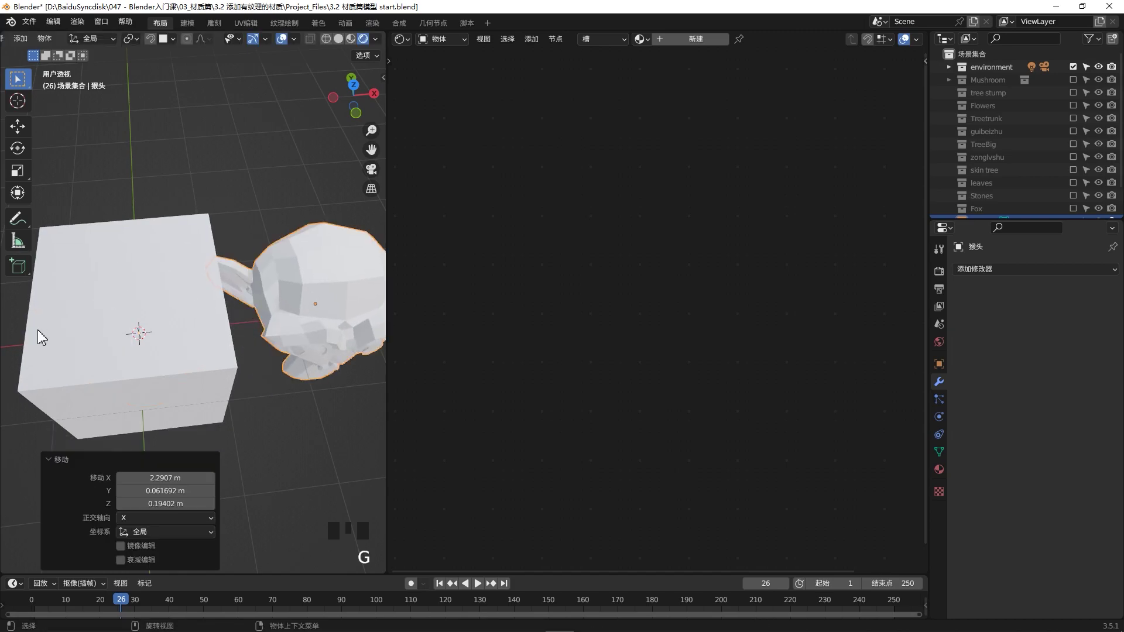
key(ctrl+2)
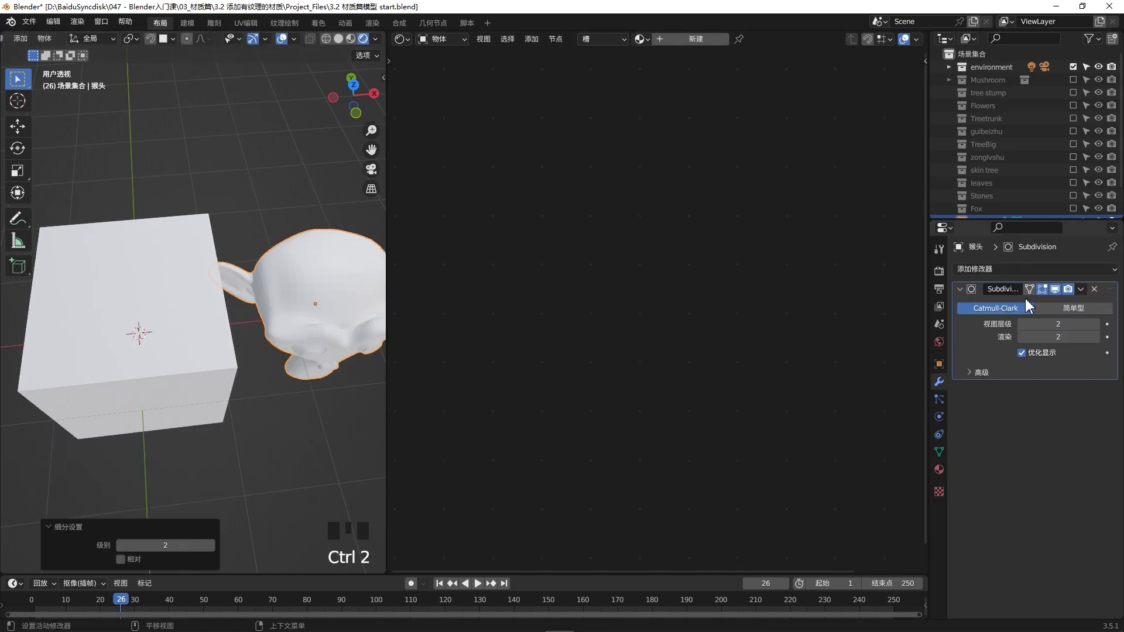
Create a new material for Suzanne from the Shader Editor header
scroll(down, 3)
drag(276, 363, 284, 323)
click(285, 323)
drag(285, 323, 300, 309)
drag(300, 309, 698, 46)
click(698, 45)
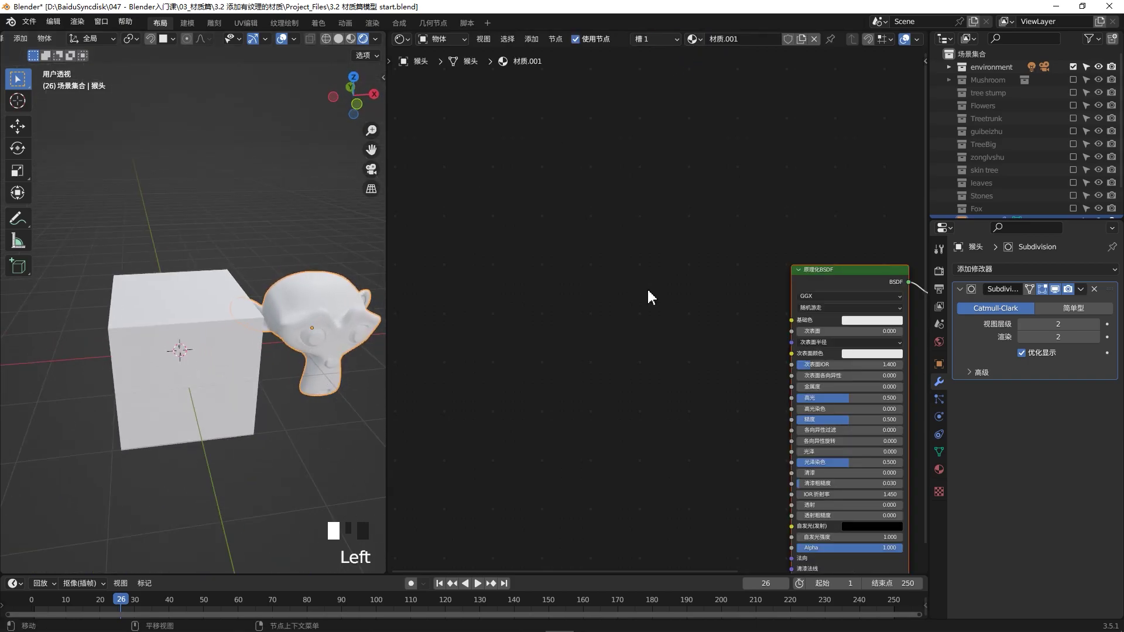
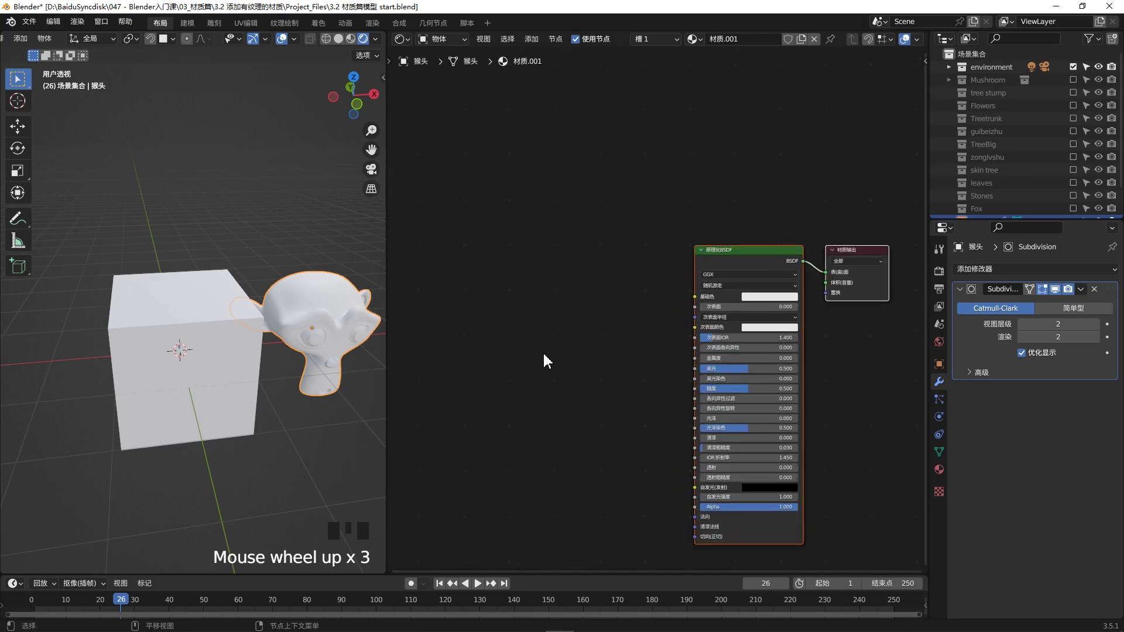
Add a Color Ramp feeding the Principled BSDF's Base Color
click(534, 359)
key(shift+a)
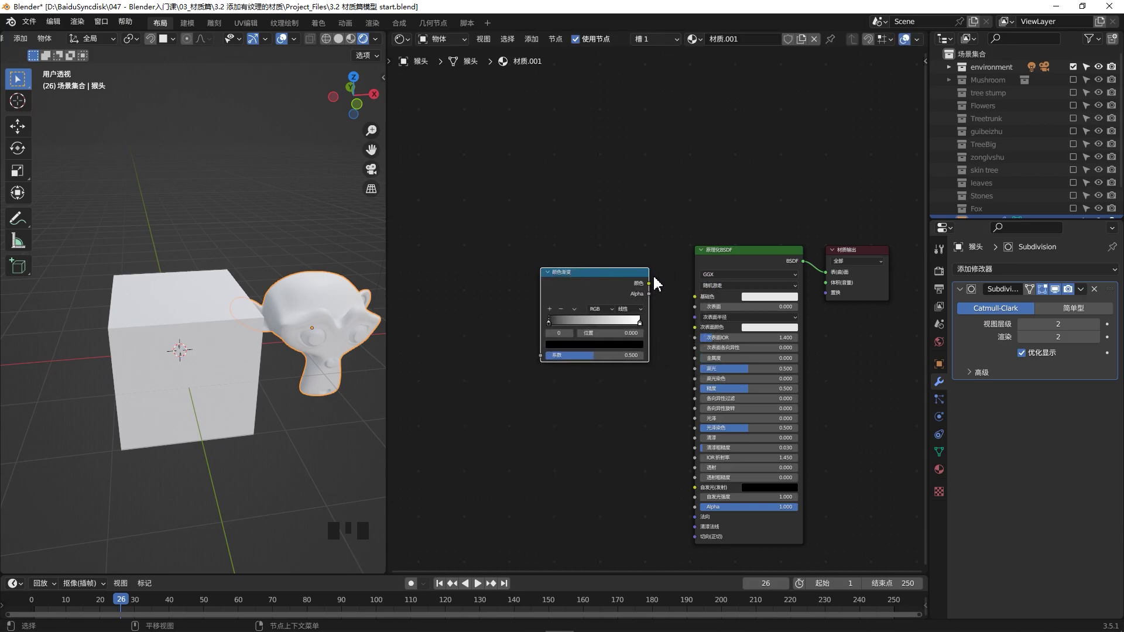
drag(660, 291, 673, 300)
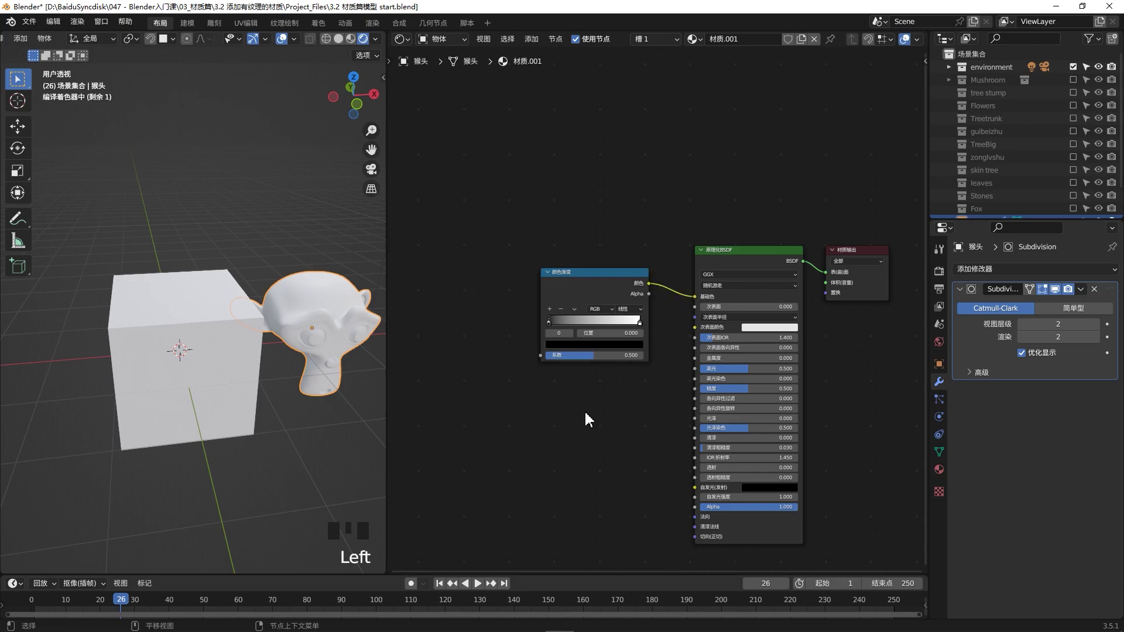
drag(149, 312, 553, 322)
click(553, 322)
drag(558, 332, 567, 321)
drag(552, 327, 573, 326)
Link Suzanne's material onto the cube with Ctrl+L, then reselect Suzanne
click(308, 314)
click(218, 368)
click(205, 357)
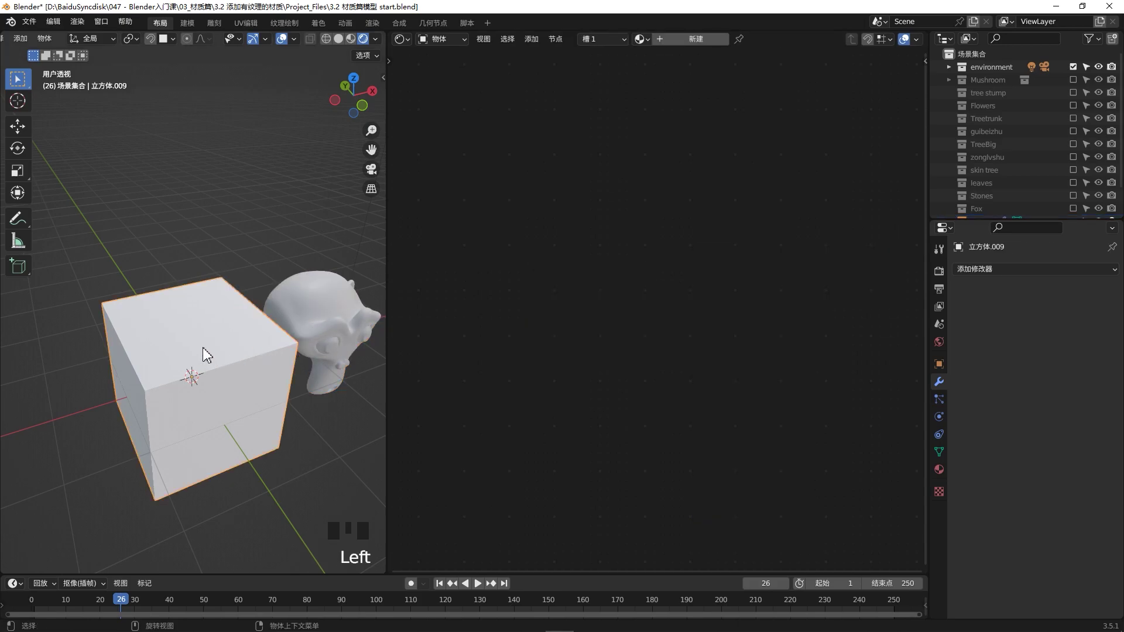
click(321, 311)
key(ctrl+l)
click(320, 453)
click(355, 304)
drag(568, 329, 477, 390)
click(476, 390)
Add Texture Coordinate and Mapping nodes, feeding Generated coordinates through the mapping into the ramp factor
key(shift+a)
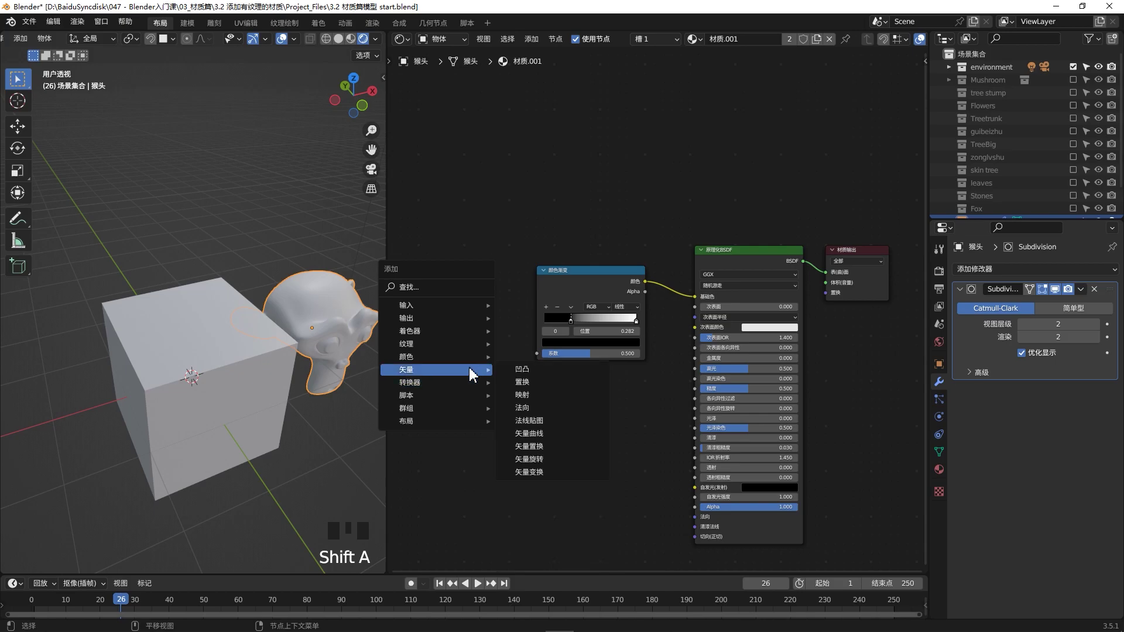
middle_click(619, 213)
click(518, 314)
key(shift+a)
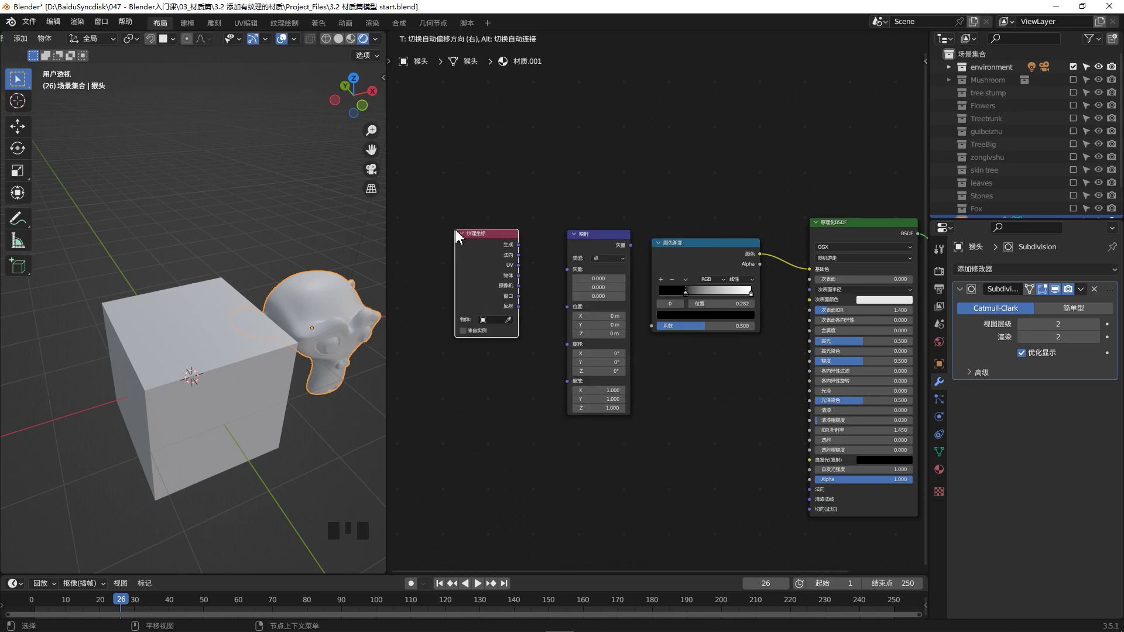
drag(243, 361, 522, 253)
drag(522, 252, 553, 277)
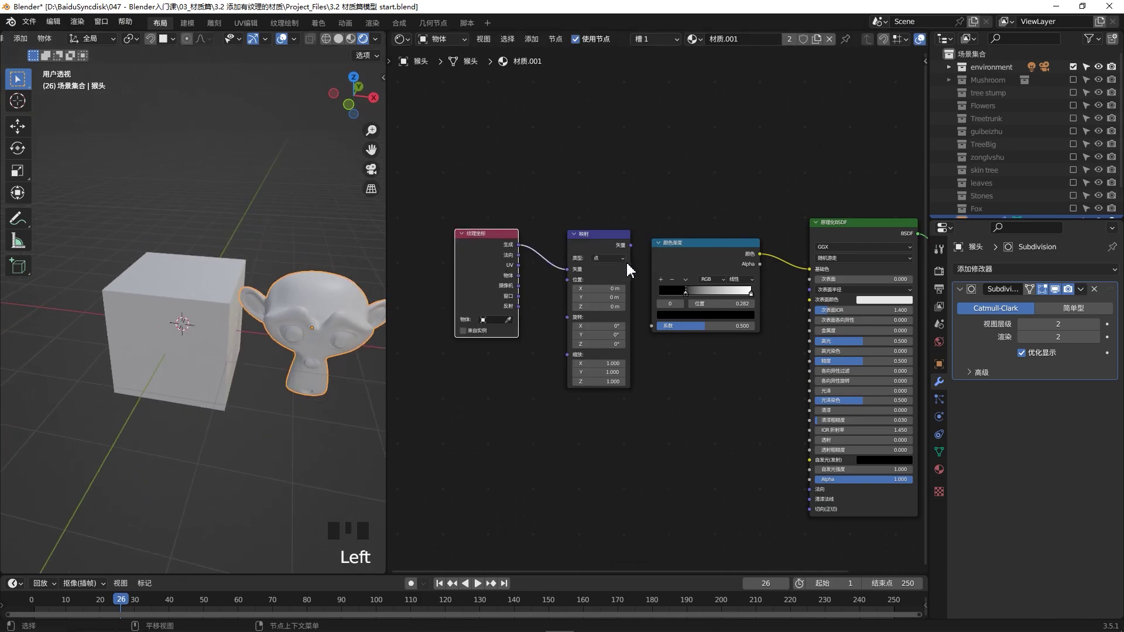
click(636, 260)
drag(307, 333, 298, 321)
key(KP_1)
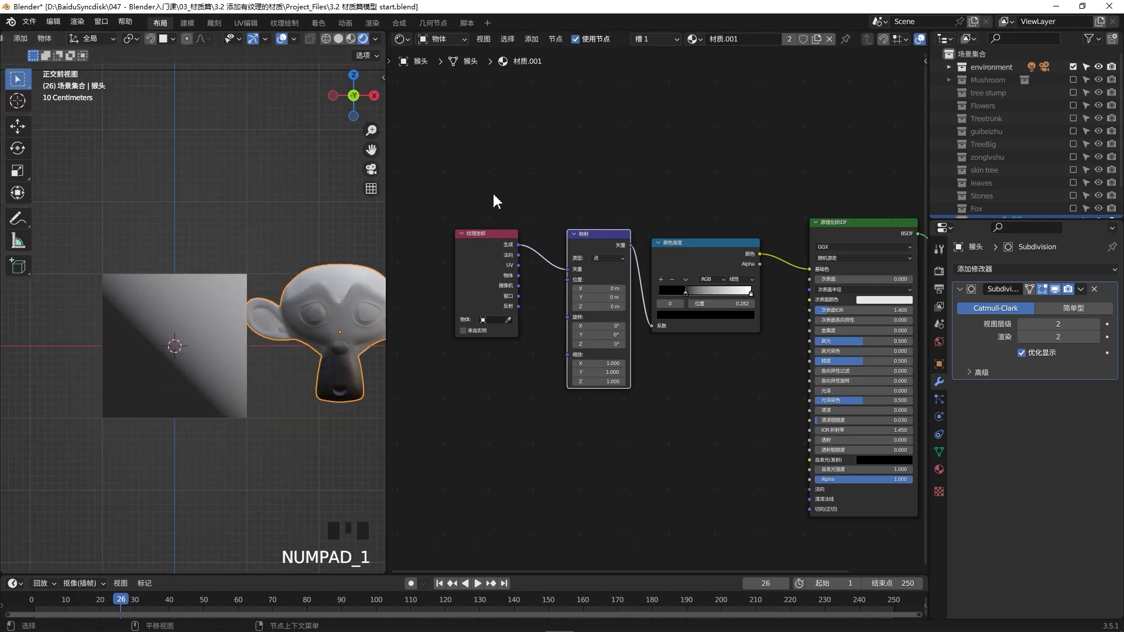
click(523, 217)
drag(583, 235, 552, 235)
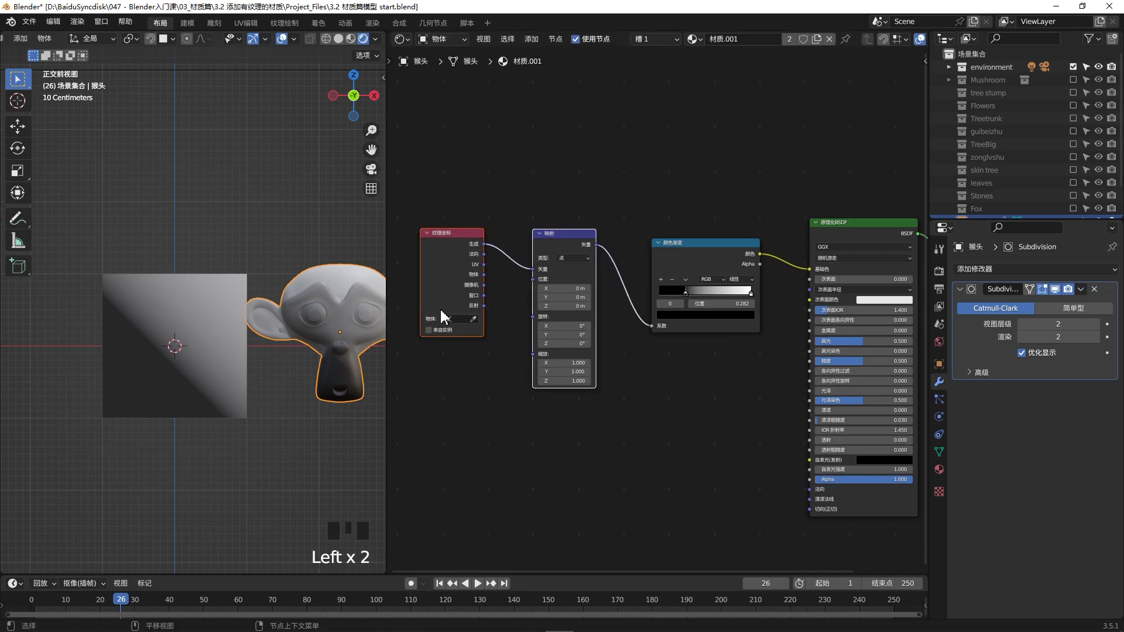
drag(178, 307, 628, 470)
click(628, 470)
Insert Separate XYZ after the mapping, drive the ramp factor from Z and set Ease interpolation
key(shift+a)
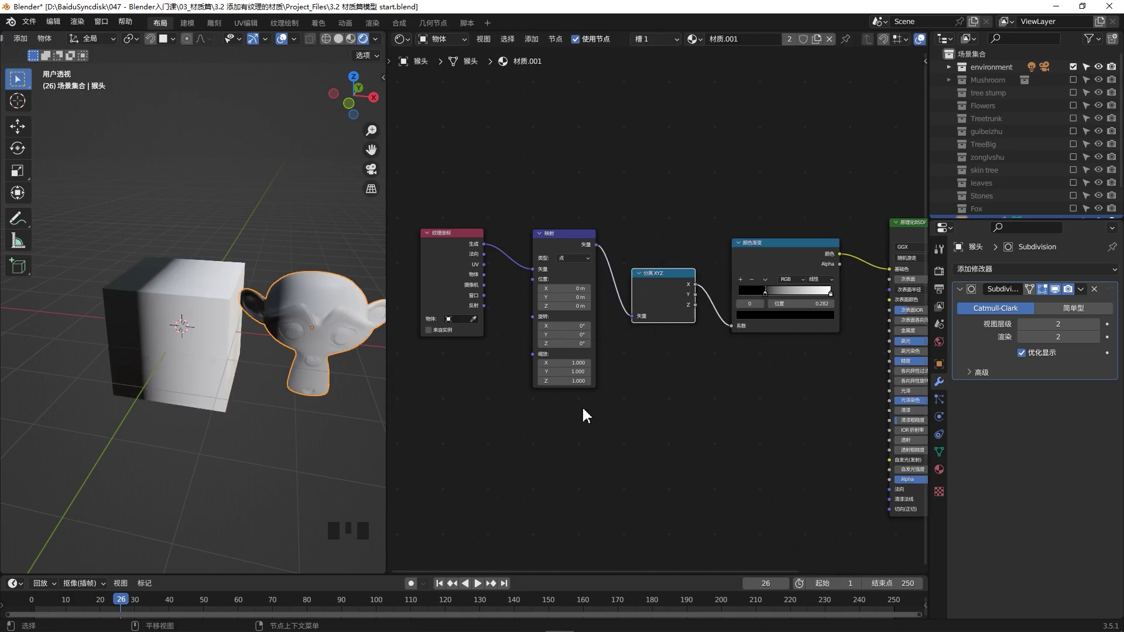
drag(151, 366, 747, 328)
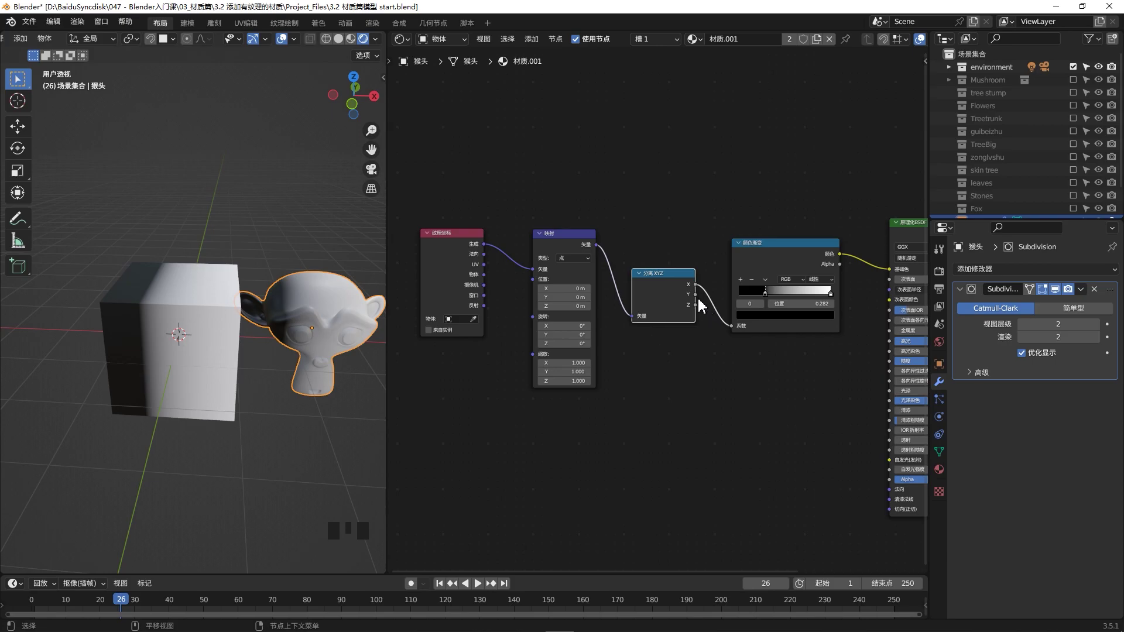
drag(706, 304, 721, 318)
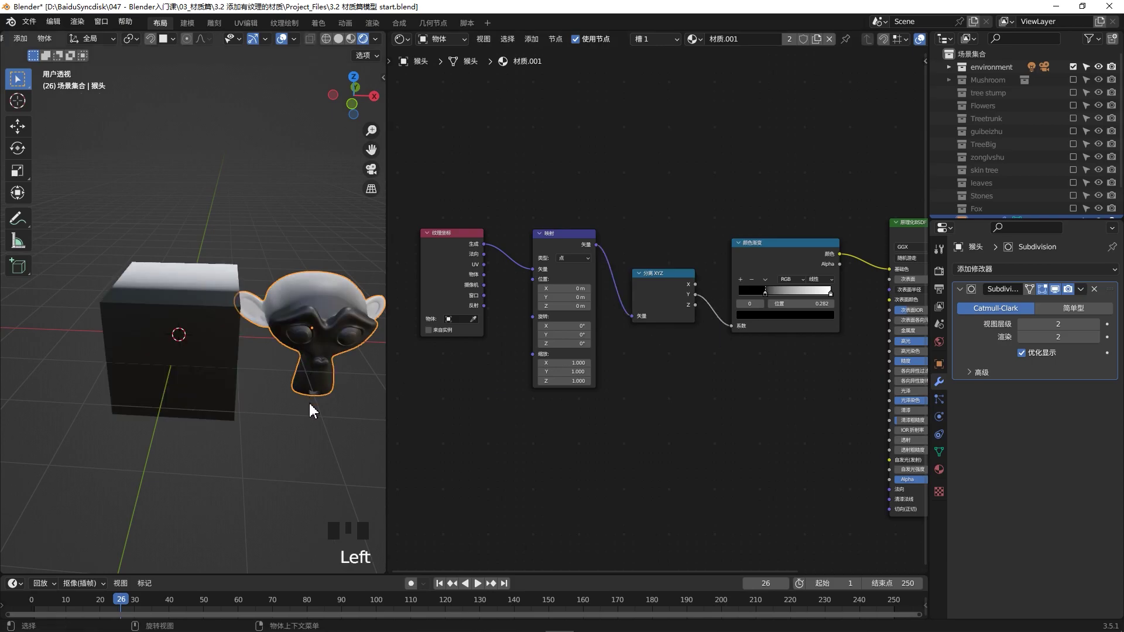
drag(311, 376, 714, 324)
drag(713, 324, 735, 334)
drag(382, 315, 823, 291)
drag(823, 291, 833, 292)
drag(834, 293, 832, 291)
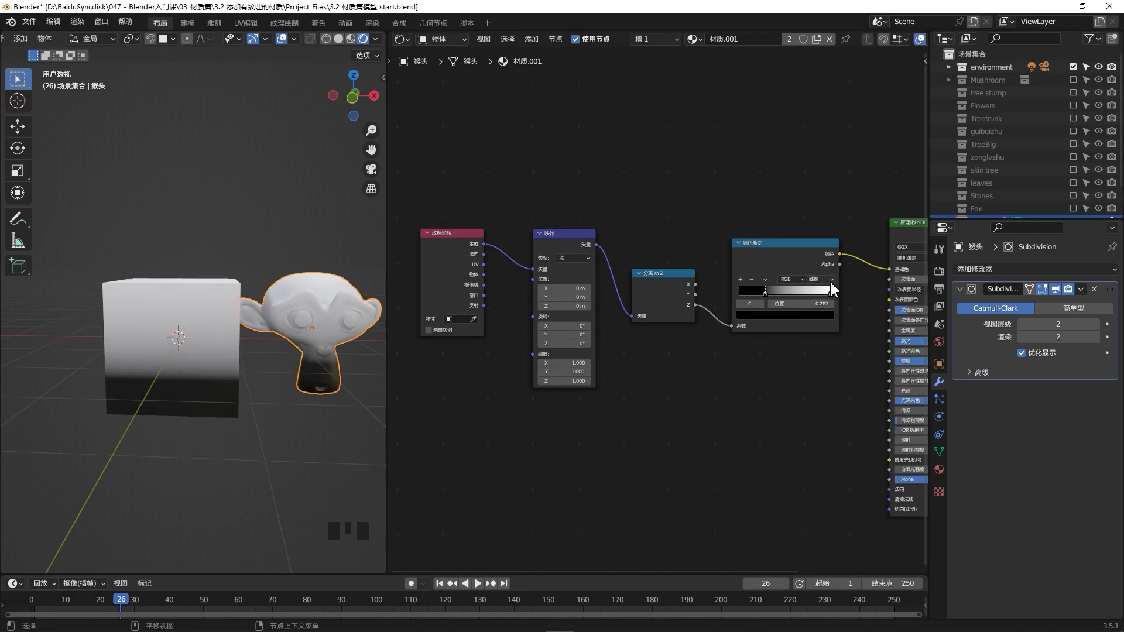
click(832, 284)
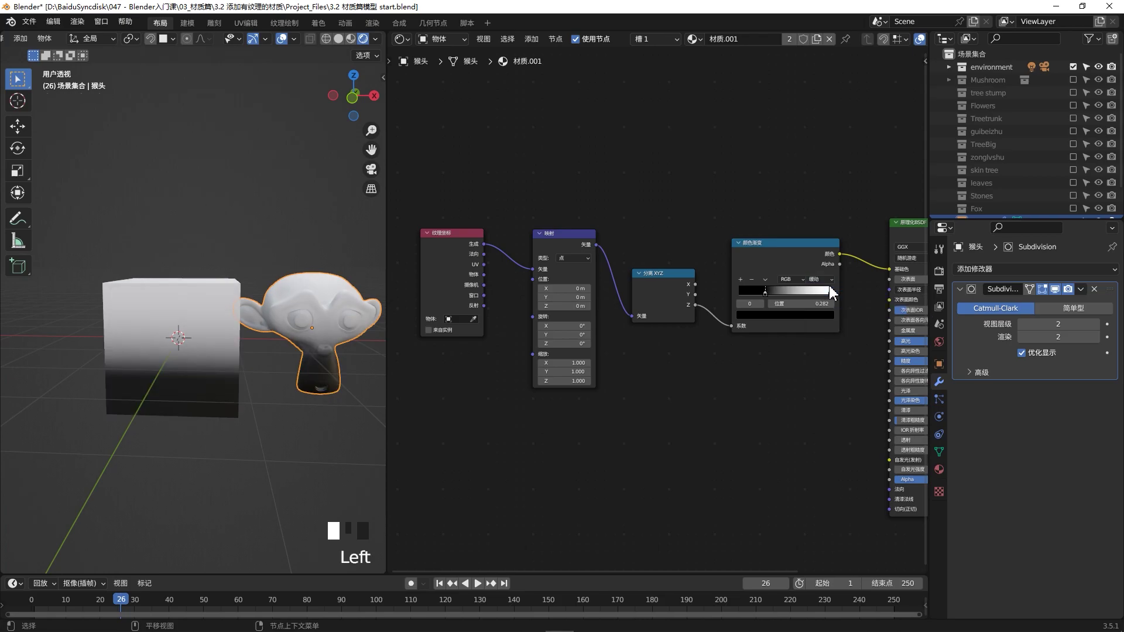
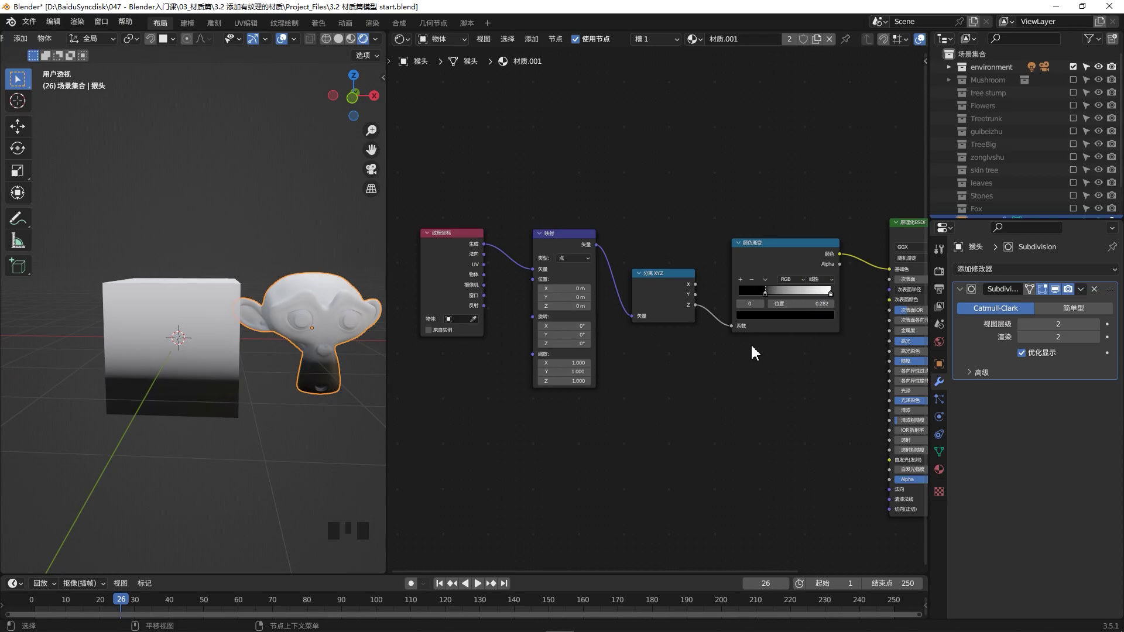
Colour the ramp stops orange and pink, add a third stop and make it blue
drag(770, 302, 781, 324)
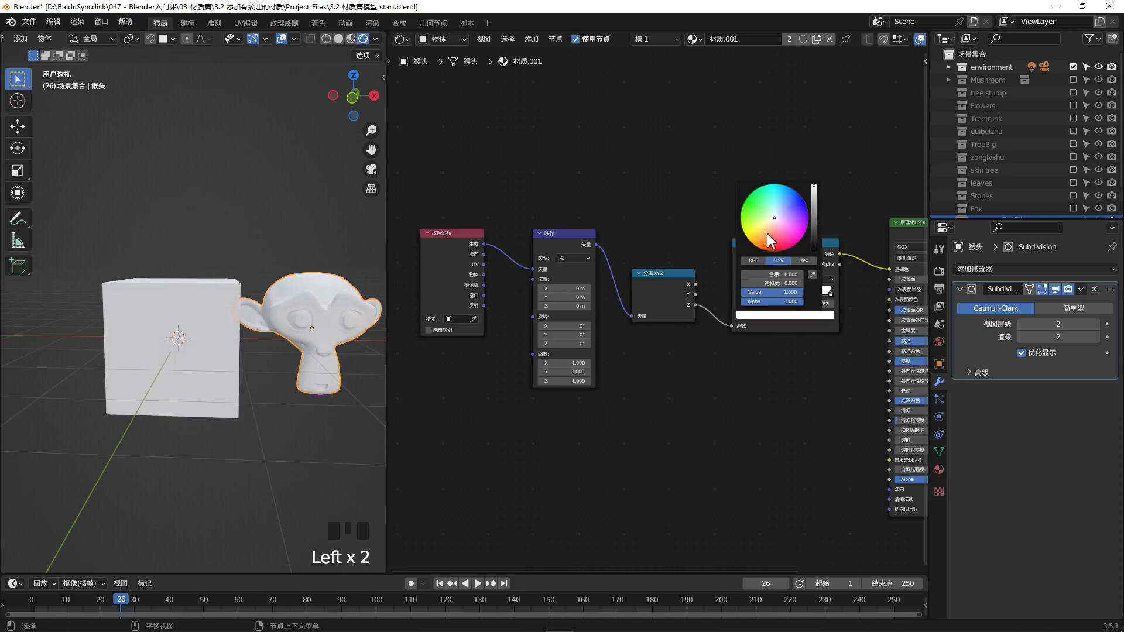
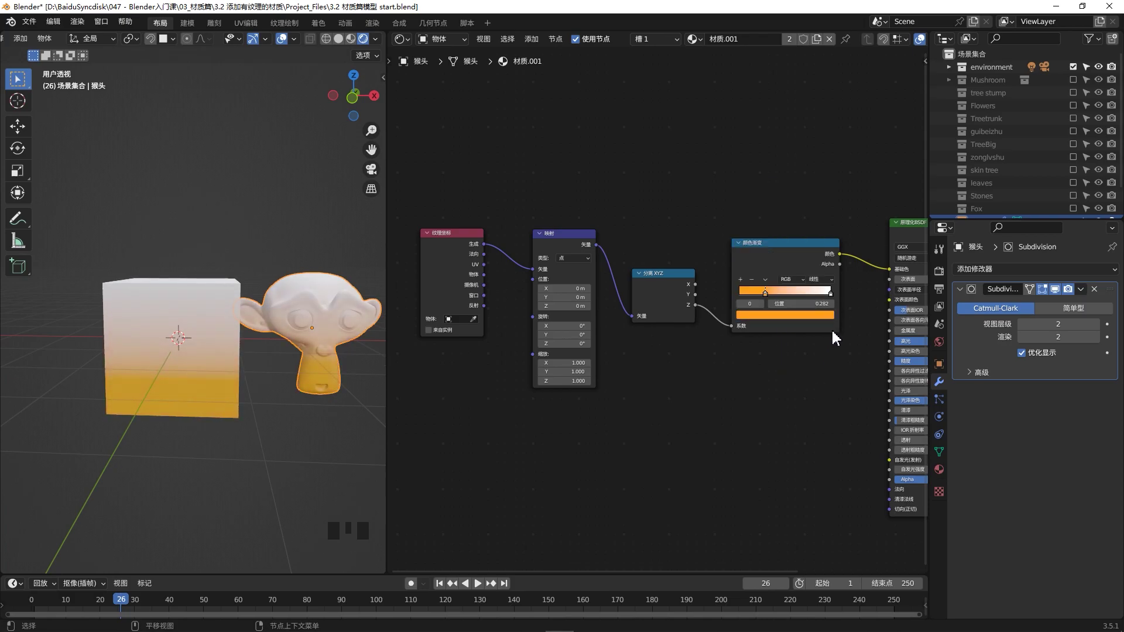
drag(835, 302, 810, 325)
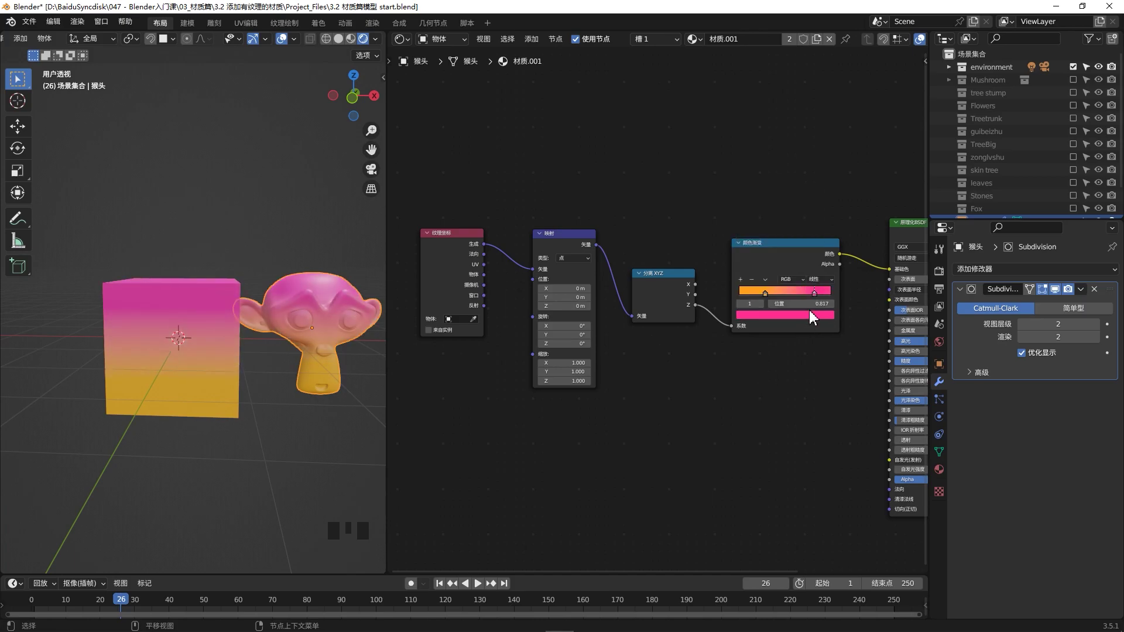
click(815, 302)
drag(814, 300, 820, 322)
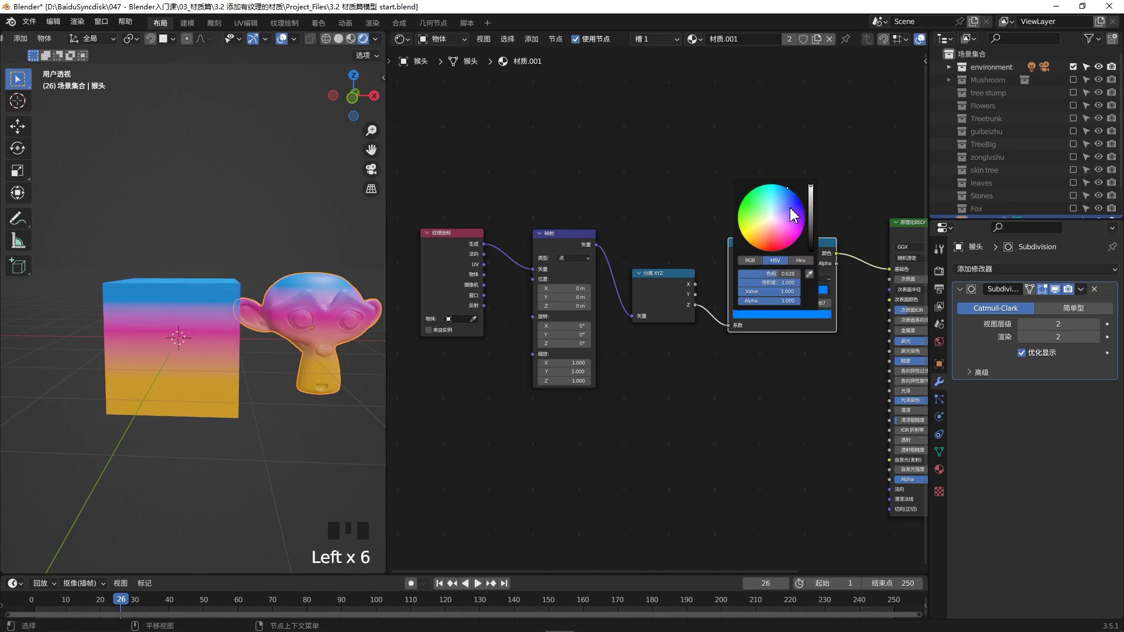
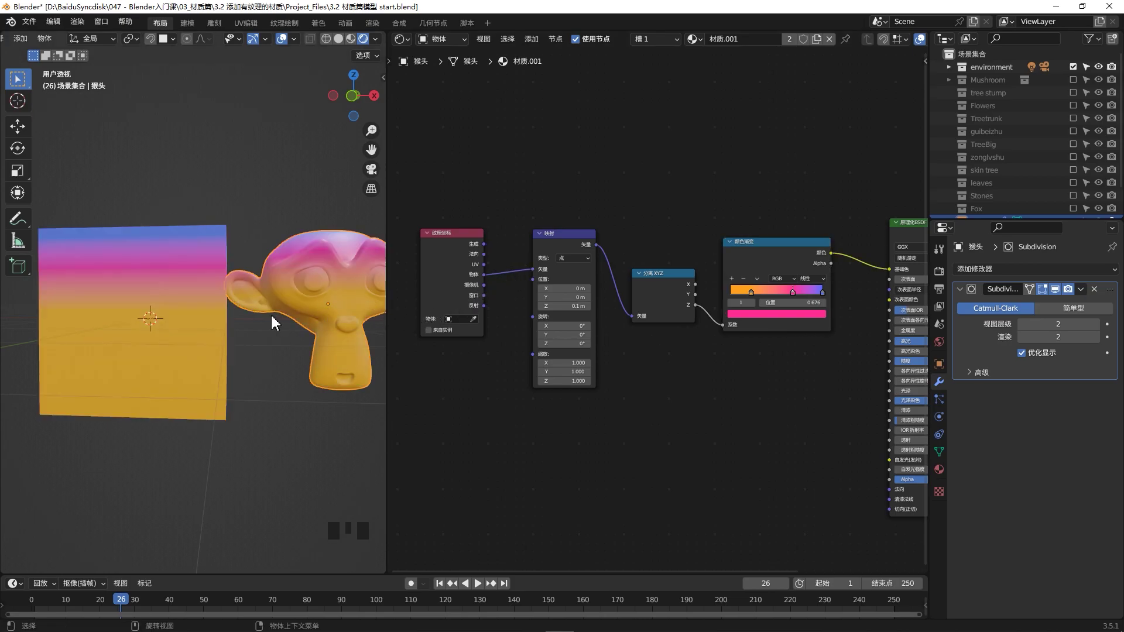
Try tilting the gradient with the mapping rotation, then reset it to zero
drag(331, 314, 331, 315)
middle_click(204, 325)
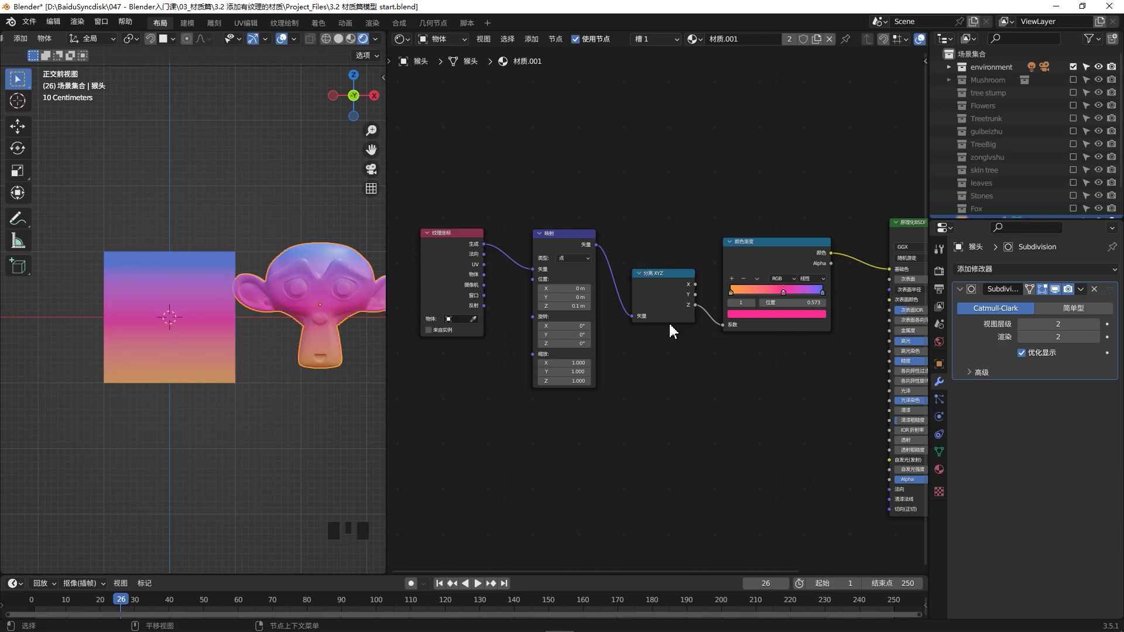
scroll(down, 3)
drag(734, 369, 759, 358)
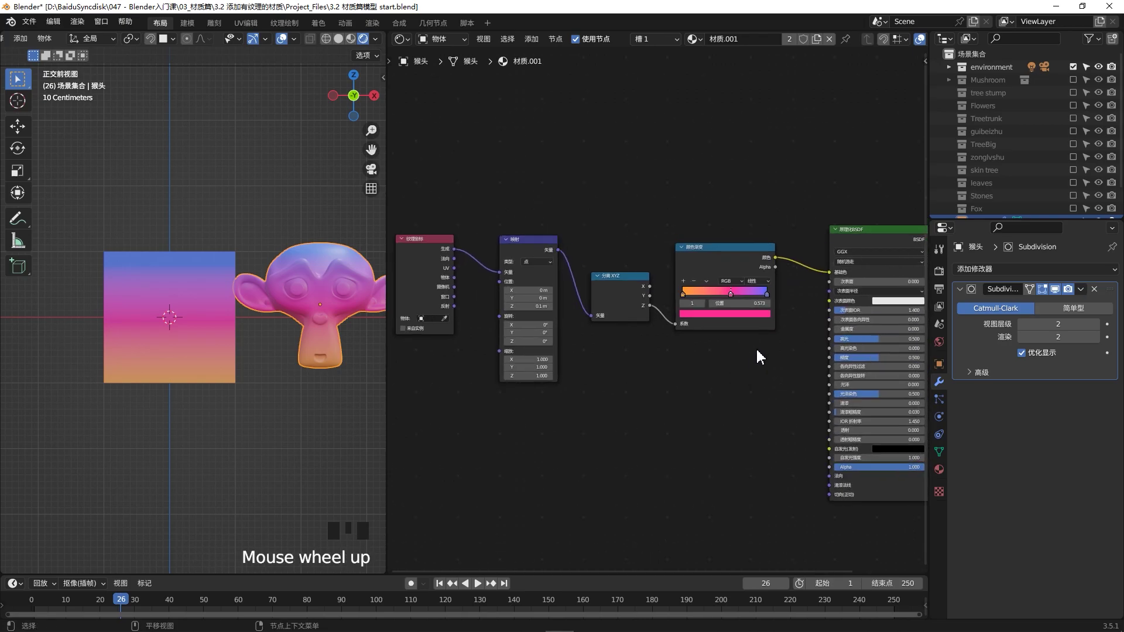
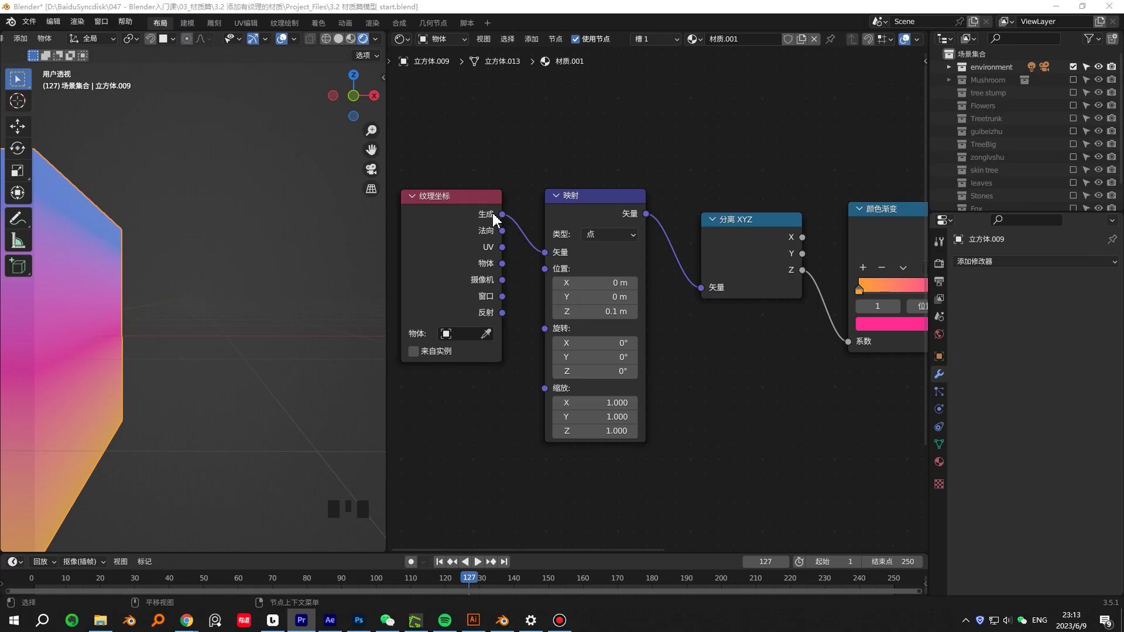
Switch the ramp factor from Z to the X and Y outputs so the gradient runs sideways
drag(464, 242, 673, 246)
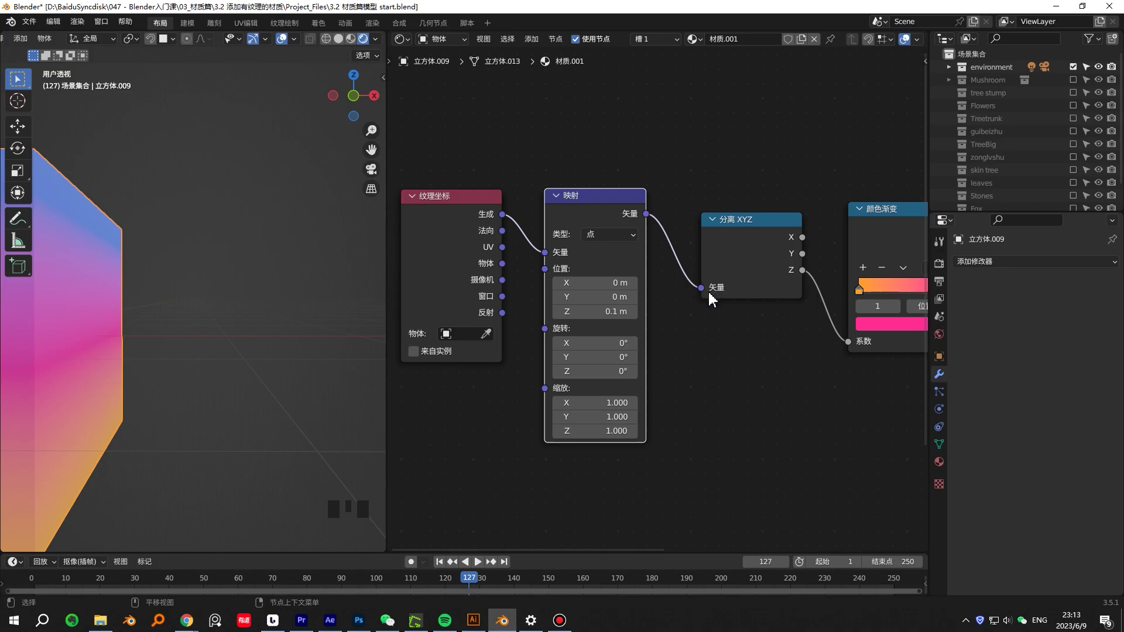
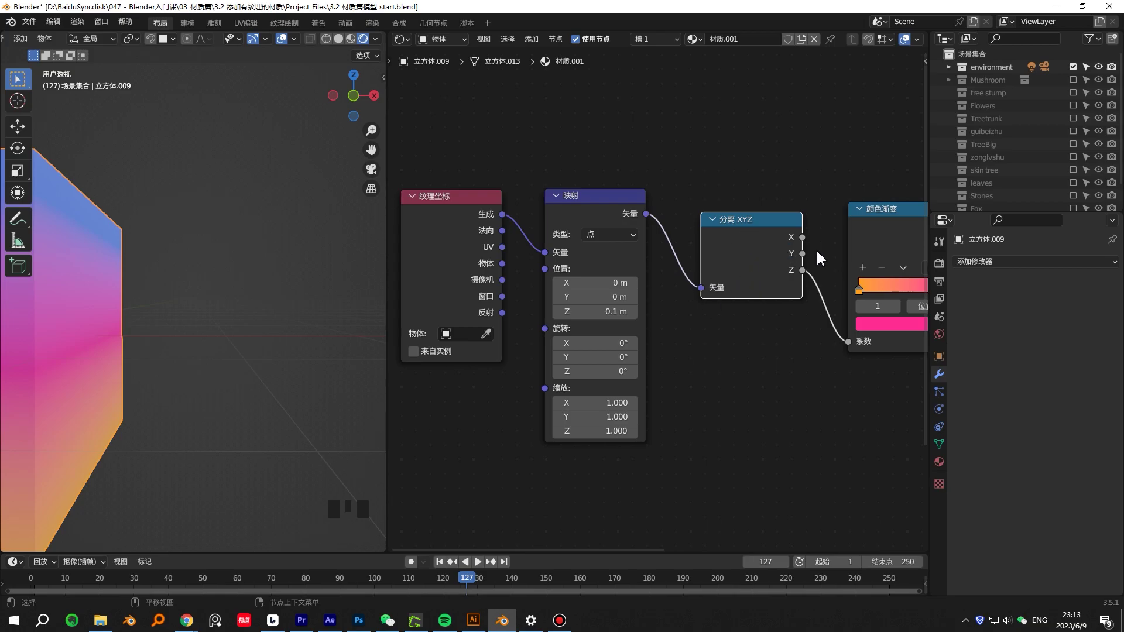
scroll(down, 3)
middle_click(267, 347)
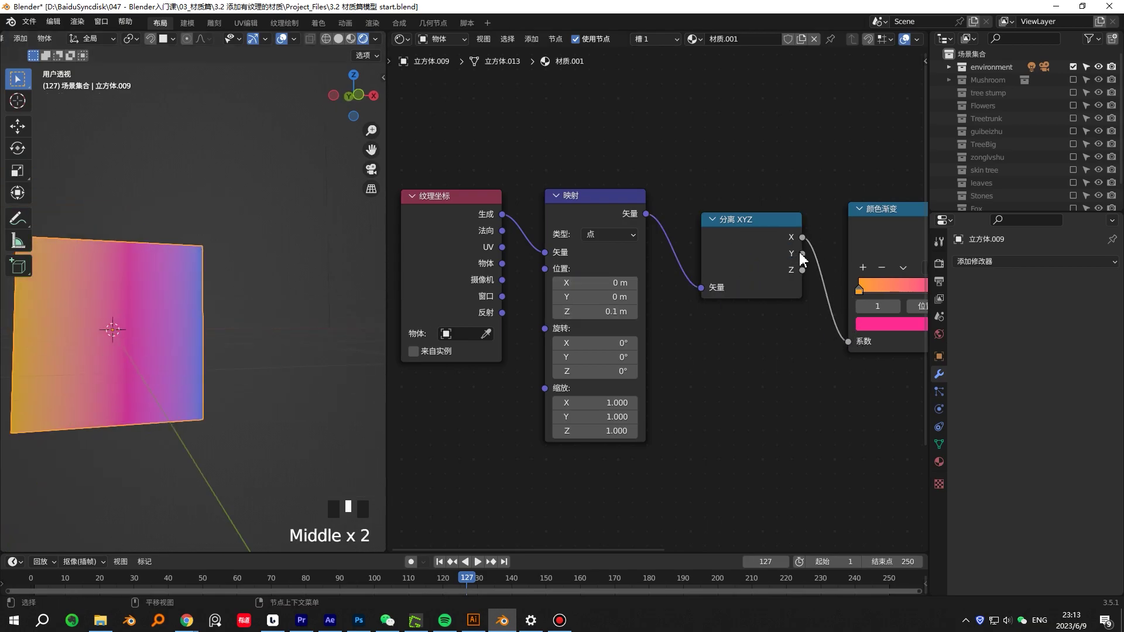
drag(825, 276, 818, 306)
key(space)
key(space)
click(767, 304)
click(713, 265)
key(ctrl+x)
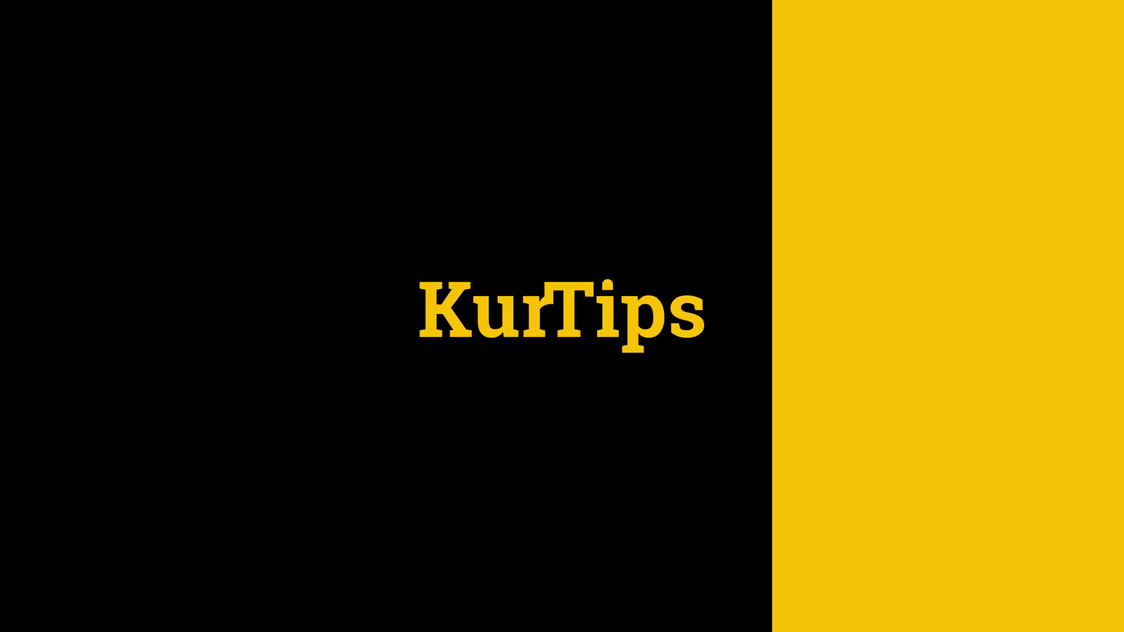
scroll(up, 3)
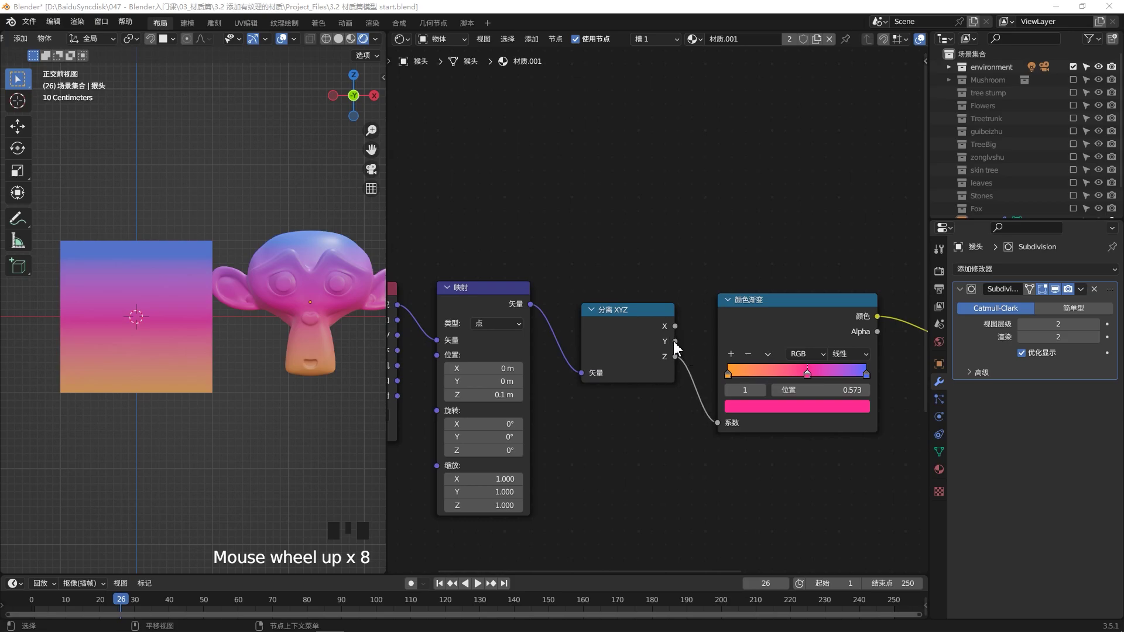
drag(754, 456, 674, 226)
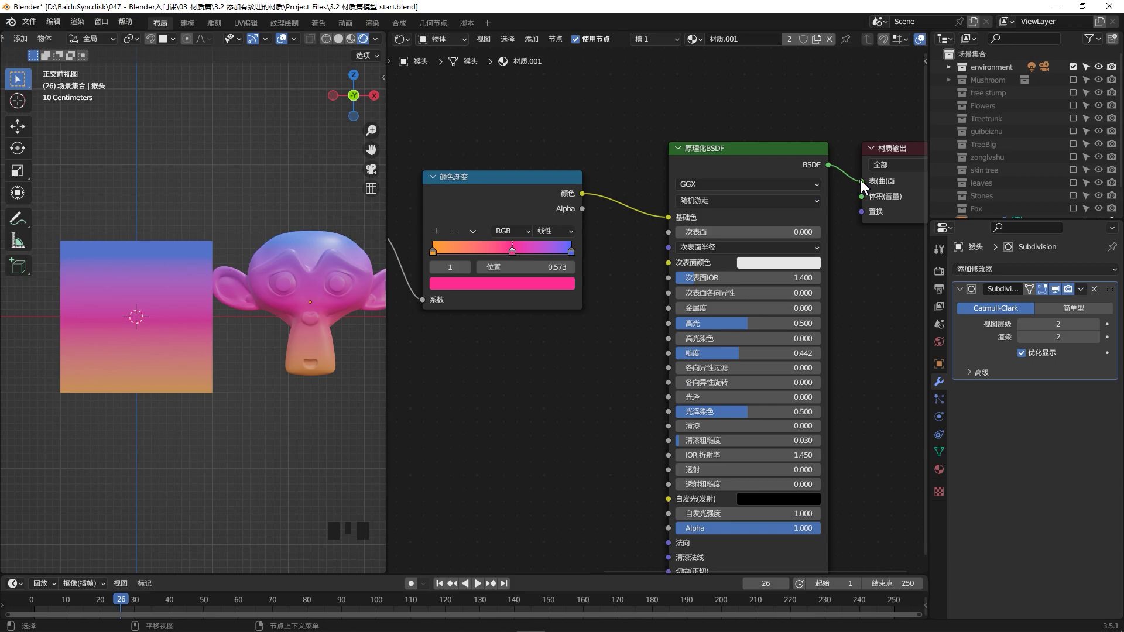
click(861, 186)
drag(840, 175, 857, 187)
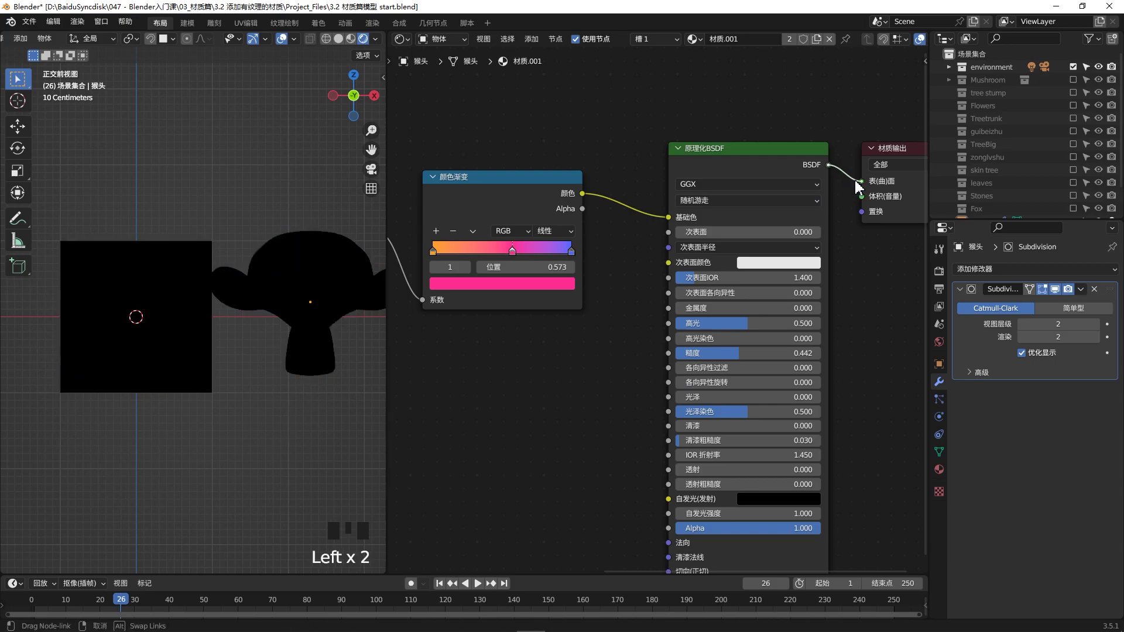
key(space)
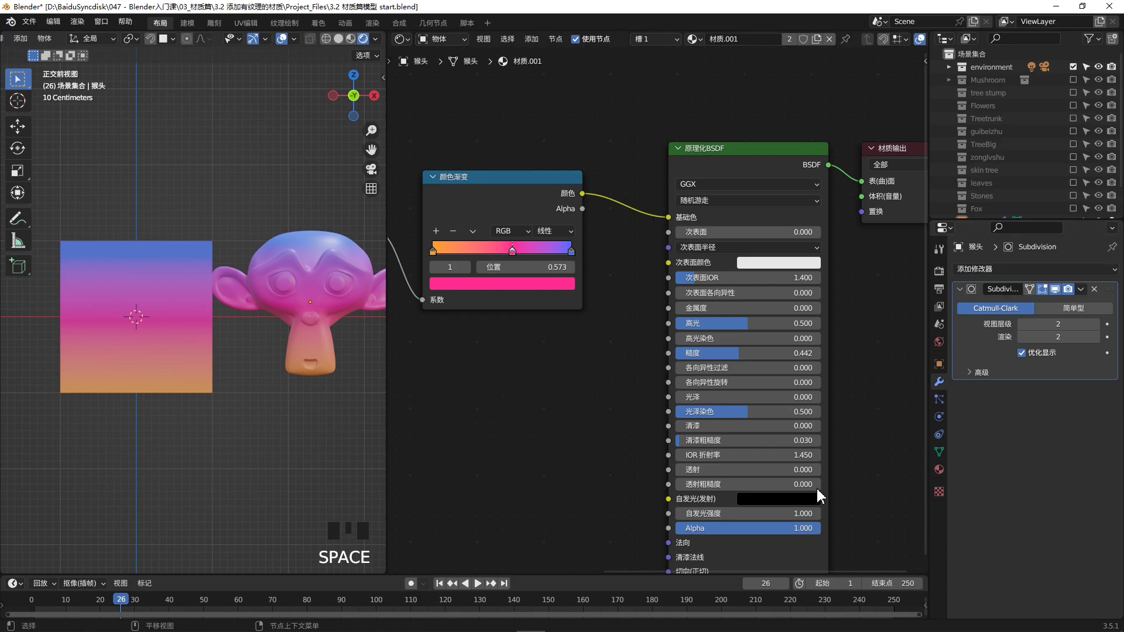
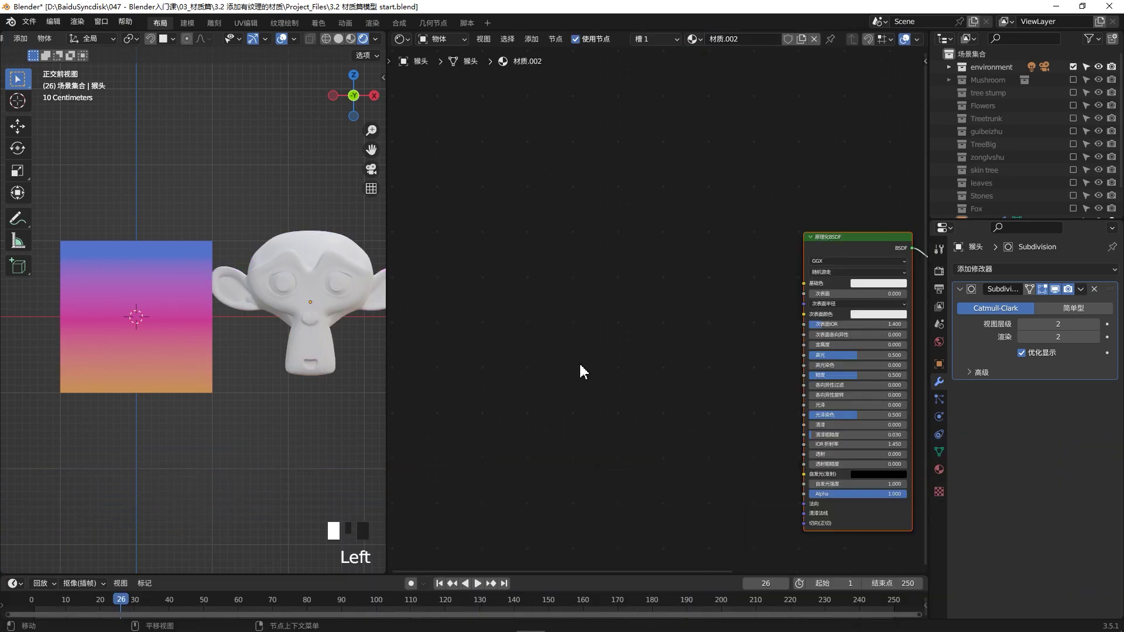
Add a Noise Texture into Base Color and insert a Color Ramp between noise and shader
drag(580, 344, 556, 352)
click(556, 353)
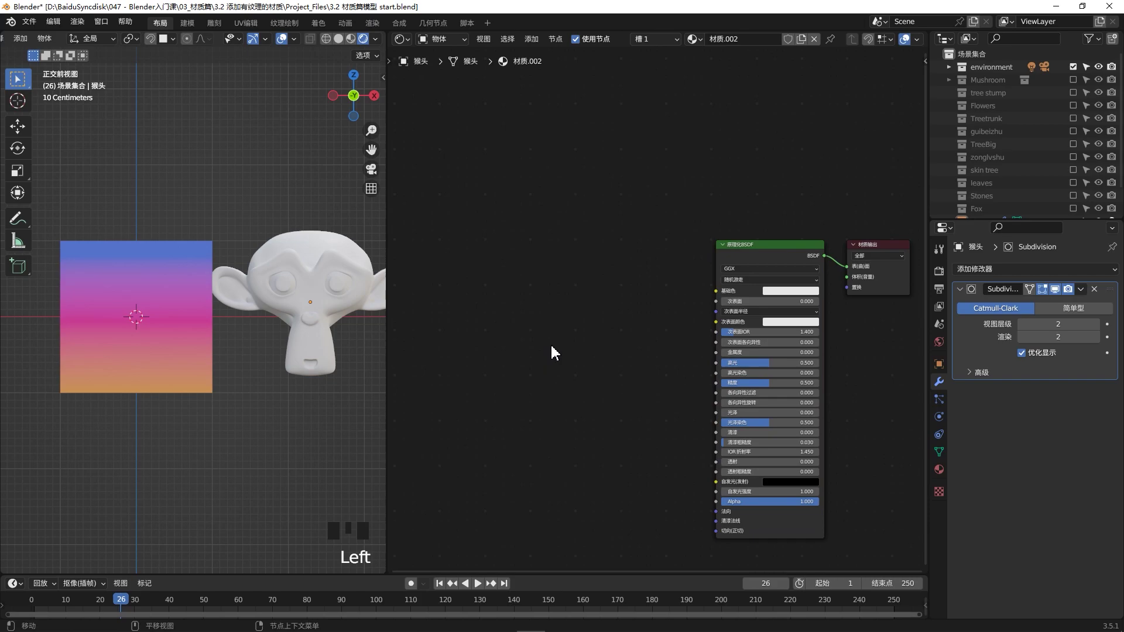
key(shift+a)
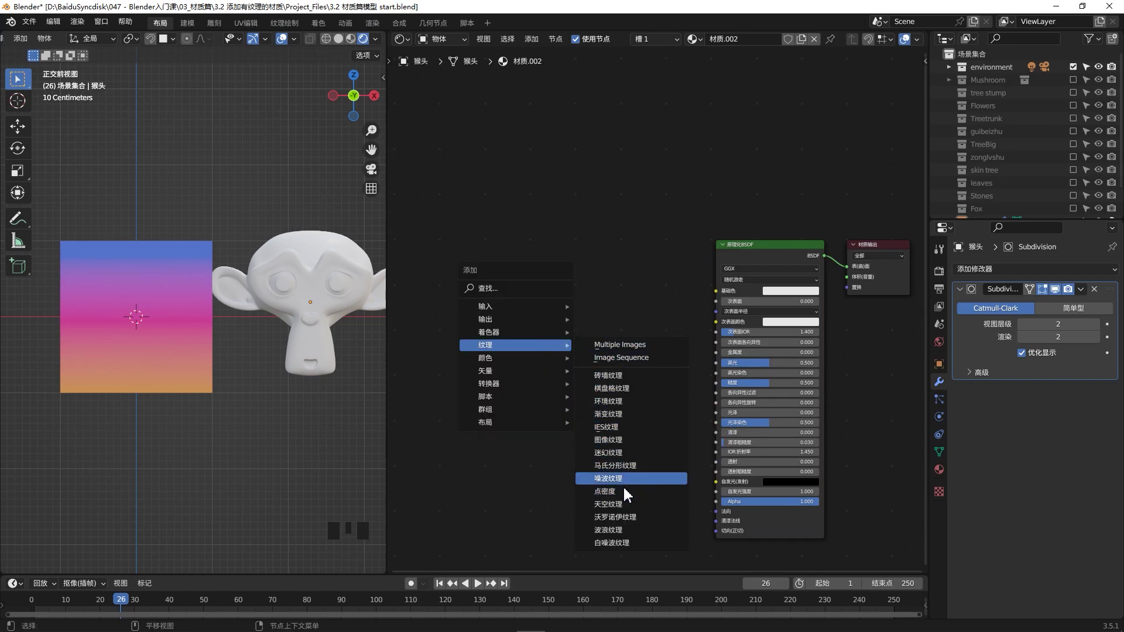
scroll(up, 3)
drag(660, 311, 693, 303)
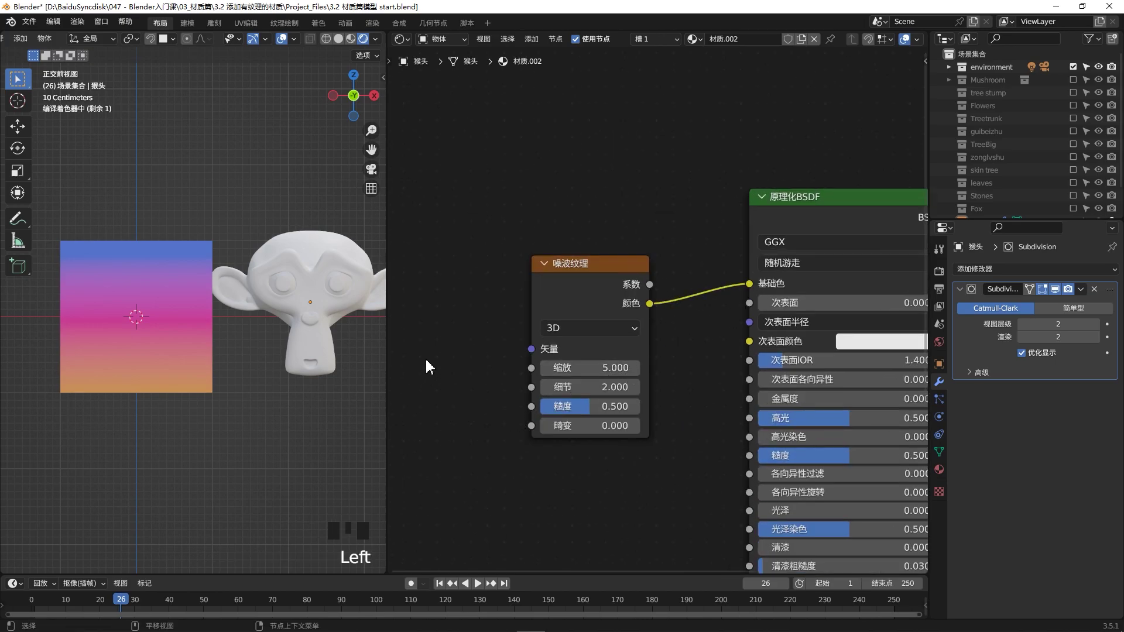
scroll(down, 3)
scroll(up, 3)
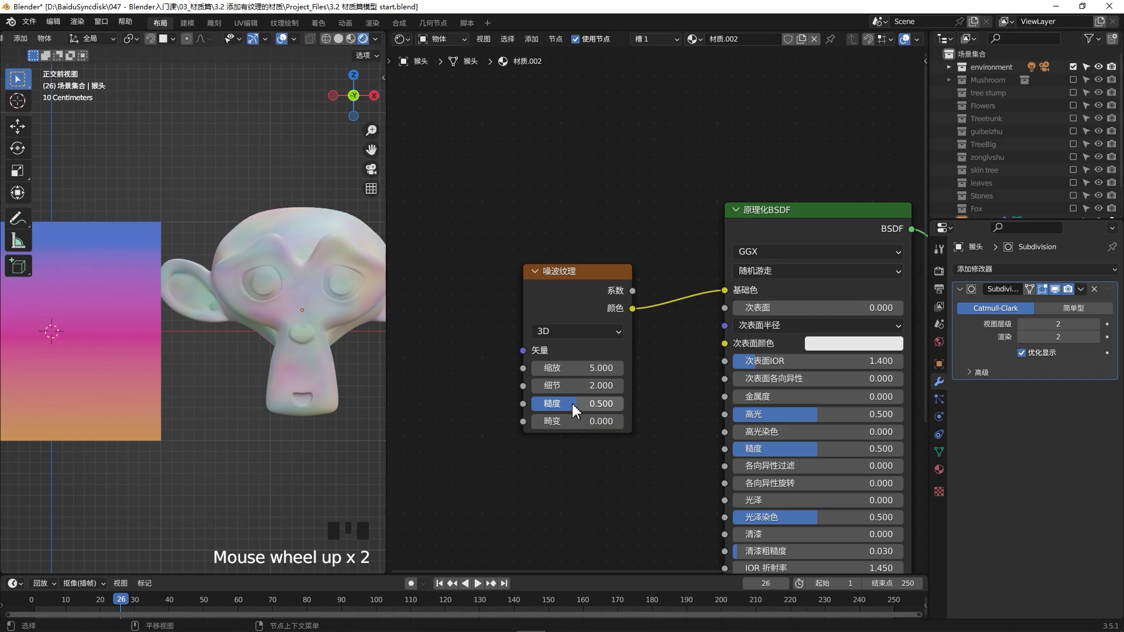
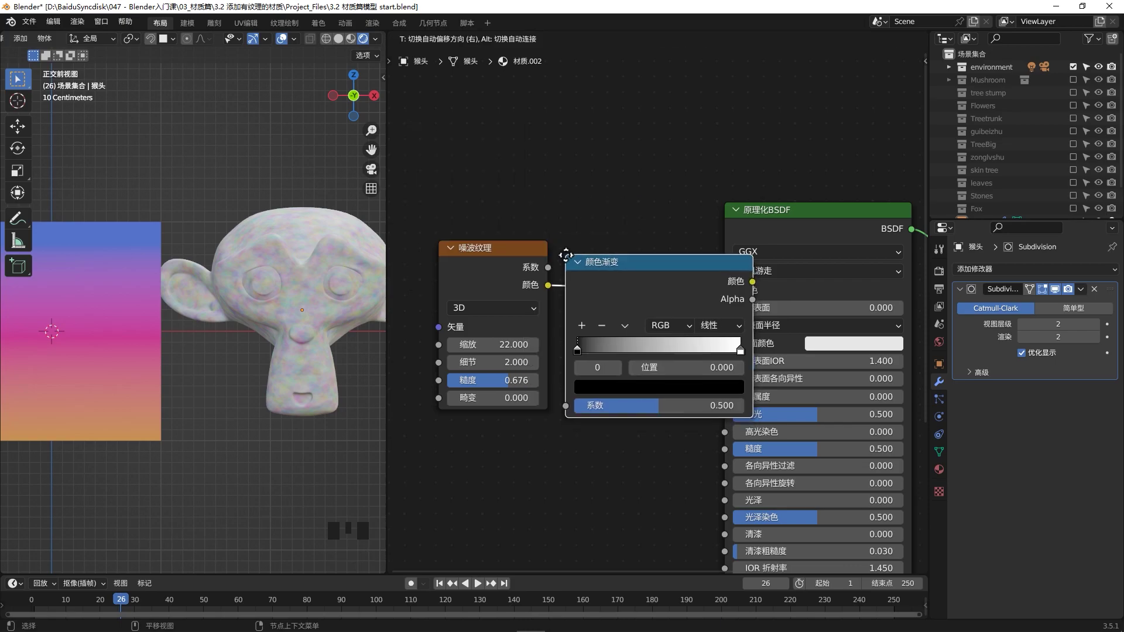
drag(626, 359, 715, 362)
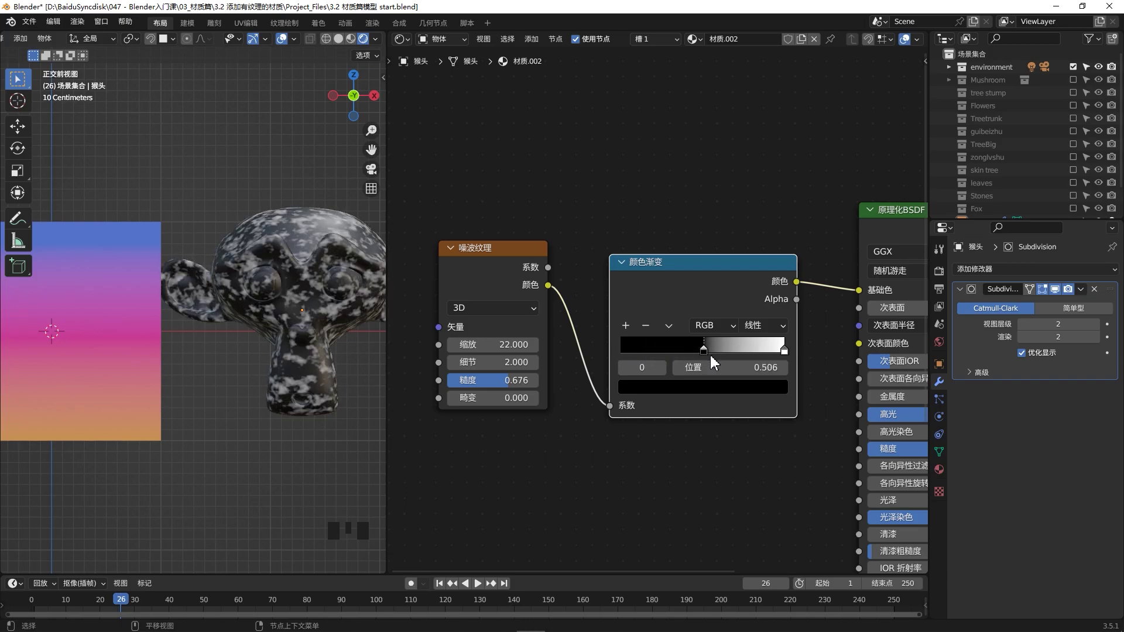
Sharpen the ramp stops for cow-like spots, enlarge the noise scale and drive roughness from the ramp
drag(759, 359, 754, 359)
drag(750, 358, 368, 353)
drag(367, 354, 325, 336)
scroll(up, 3)
drag(319, 329, 811, 288)
drag(801, 289, 815, 314)
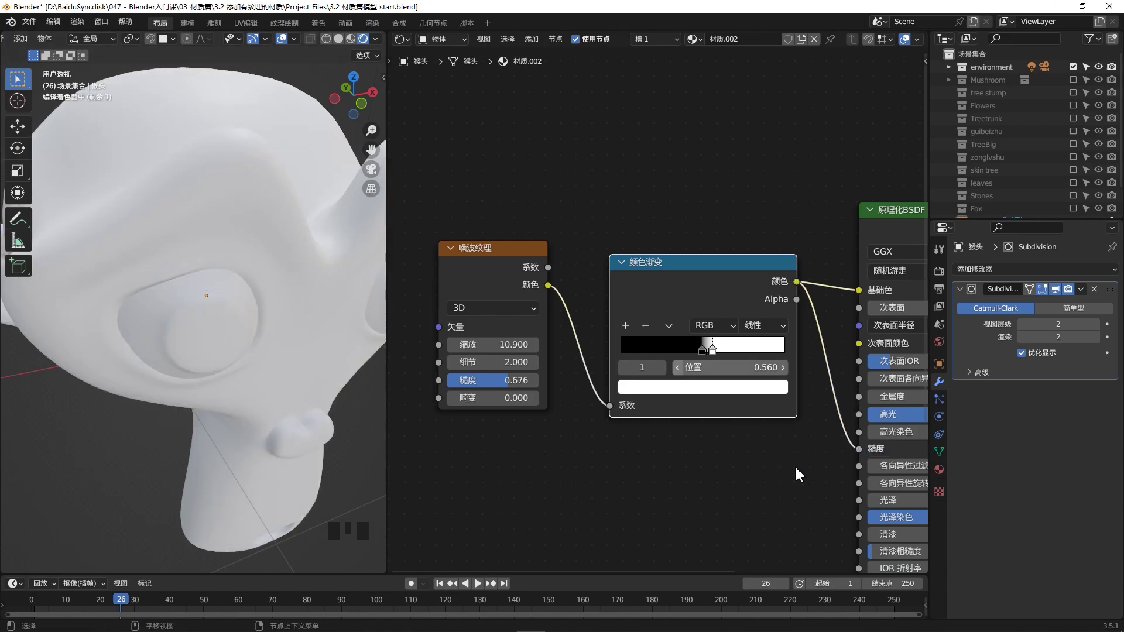
scroll(down, 3)
scroll(down, 3)
drag(296, 277, 710, 331)
scroll(up, 3)
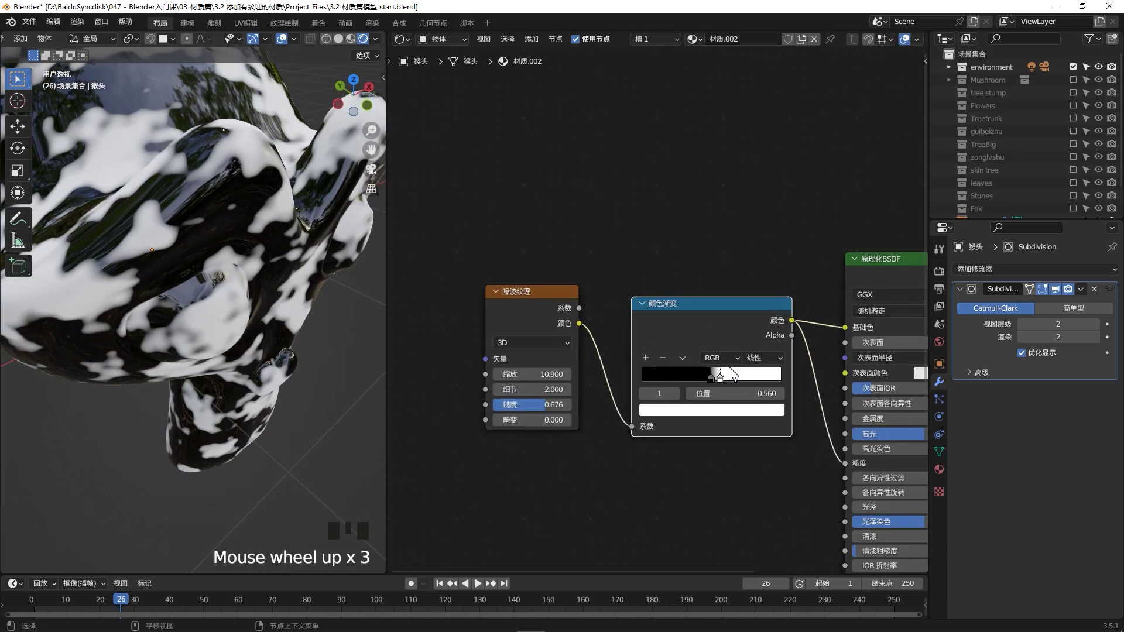
drag(726, 384, 738, 388)
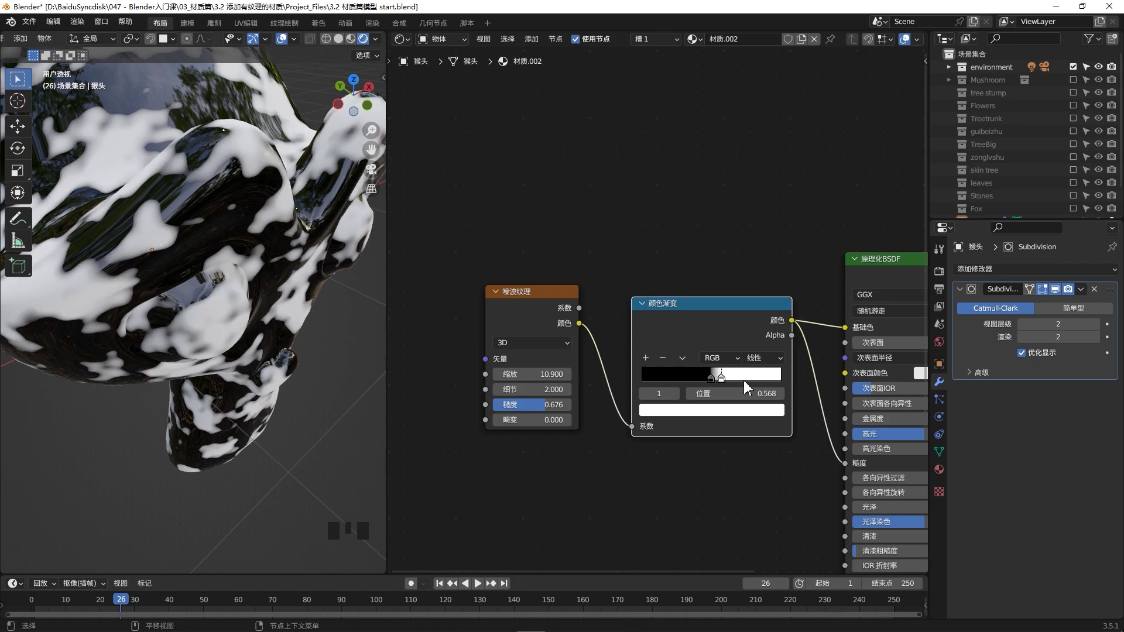
Delete the Noise Texture node with Ctrl+X, leaving the ramp in place
click(843, 465)
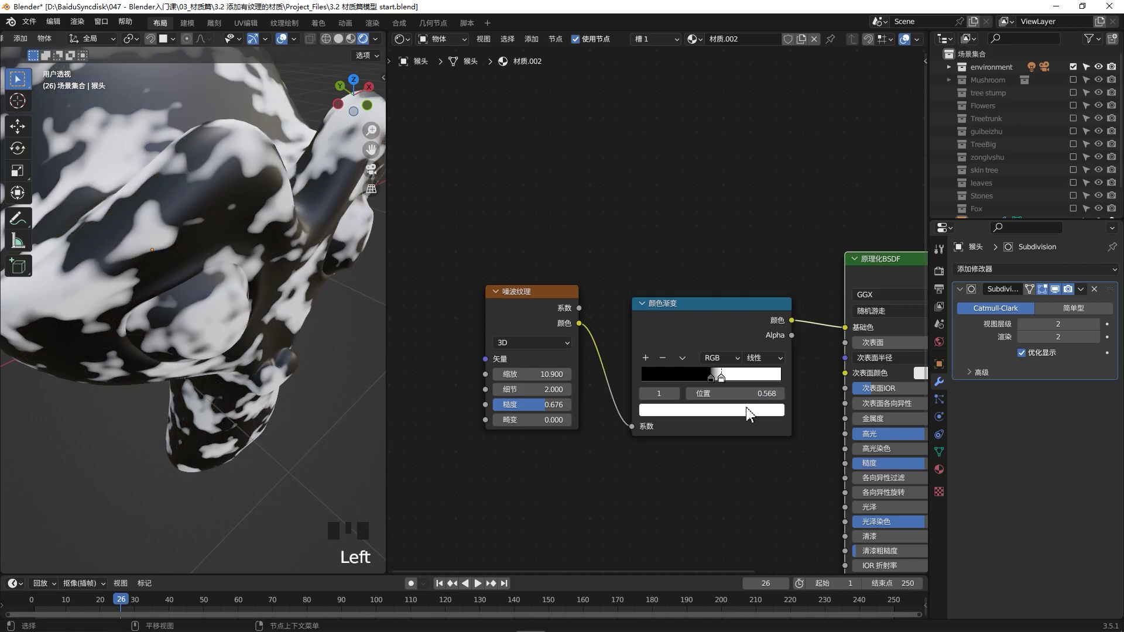
click(559, 301)
key(ctrl+x)
Add a Wave Texture node feeding the black-and-white Color Ramp
click(541, 283)
key(shift+a)
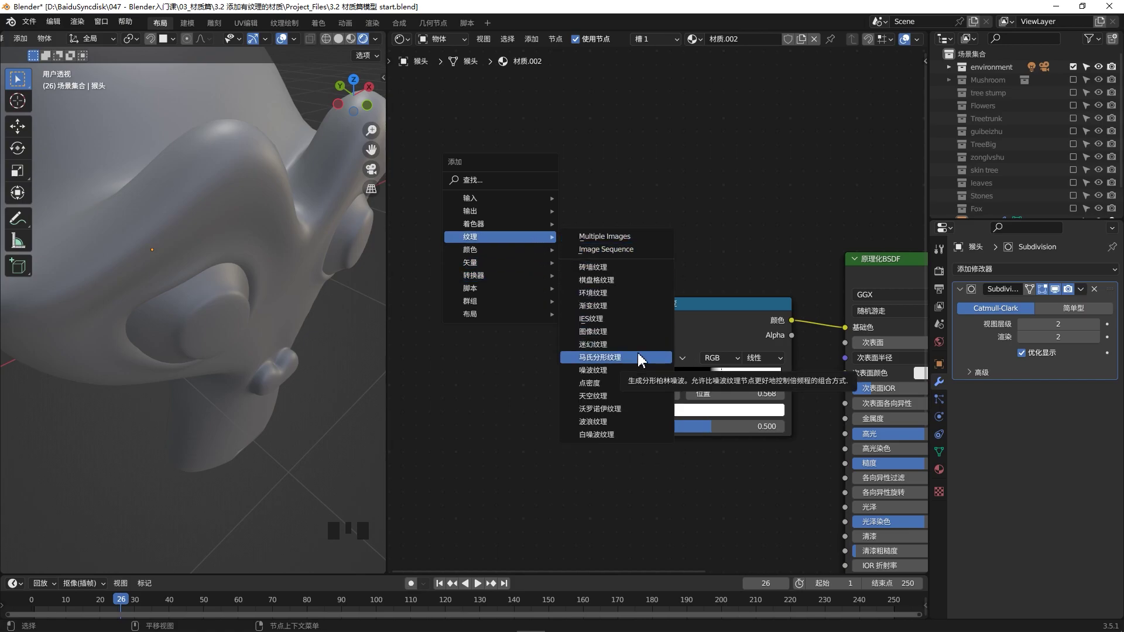
click(595, 349)
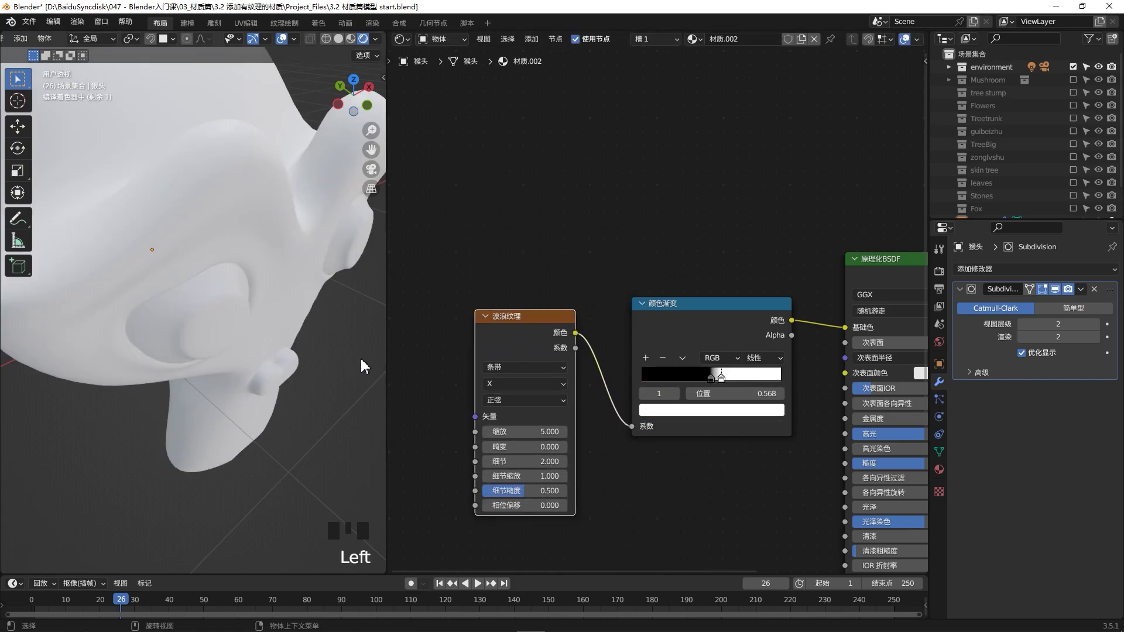